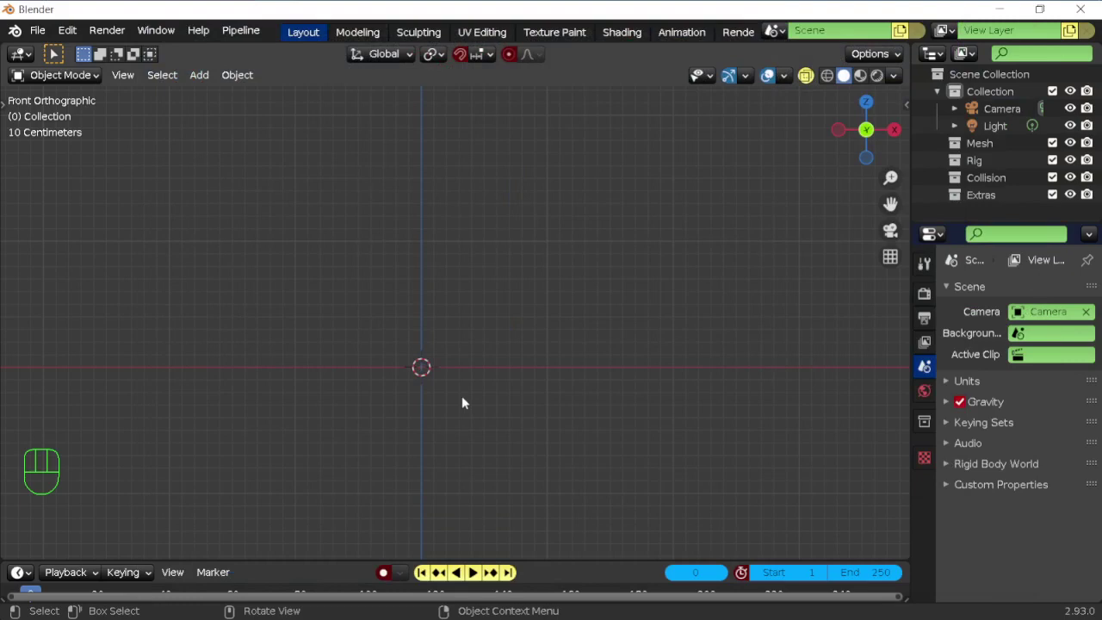
# Add a plane raised above the origin and a single-bone armature, then loop-cut the plane into a grid
pyautogui.press('shift+a')
pyautogui.press('g')
pyautogui.press('shift+a')
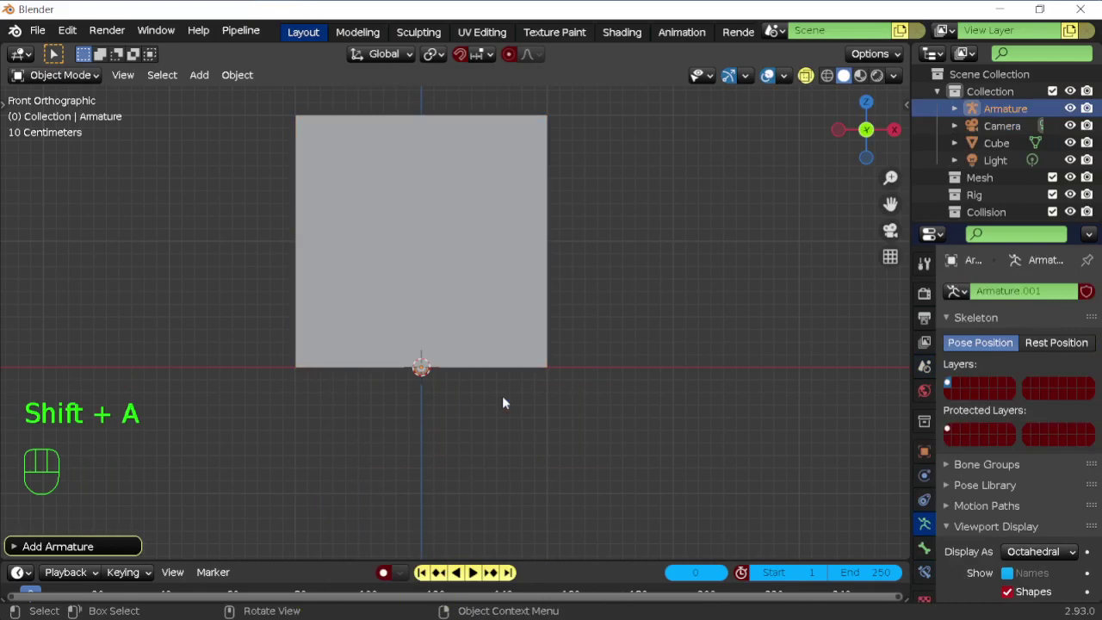
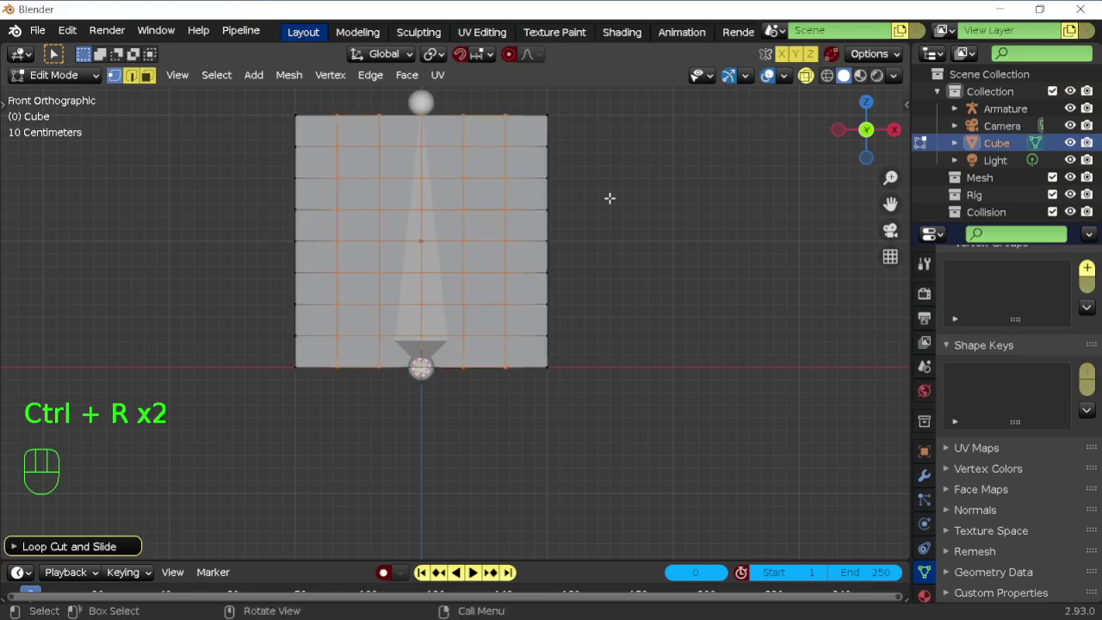
pyautogui.press('Tab')
# Subdivide the bone into a four-bone chain and parent the plane to the armature with empty groups
pyautogui.moveTo(544, 198); pyautogui.dragTo(559, 272)
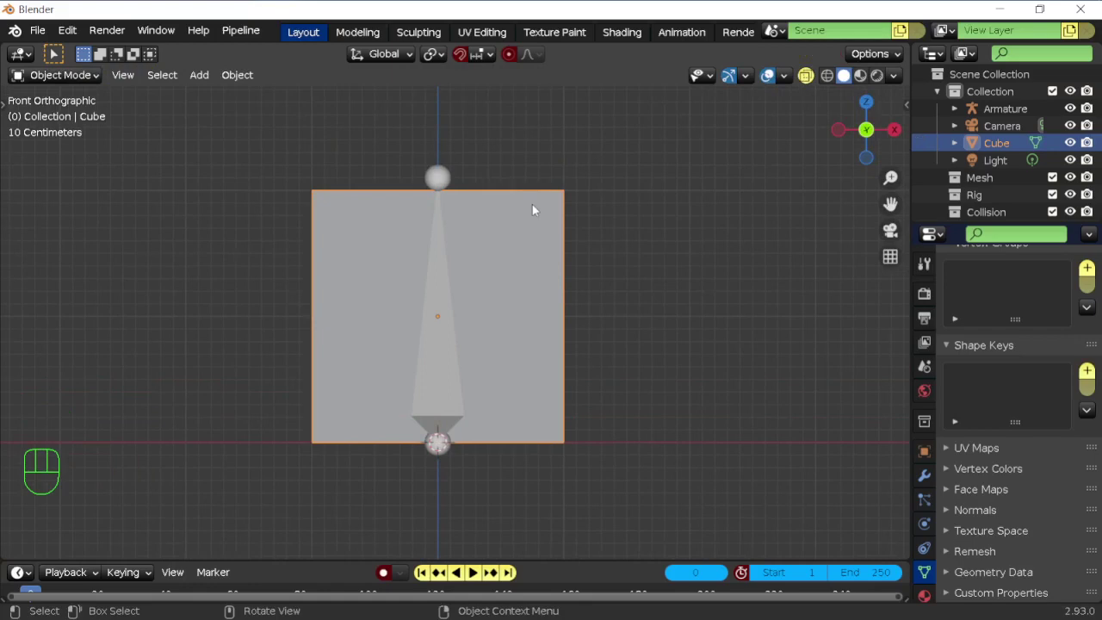
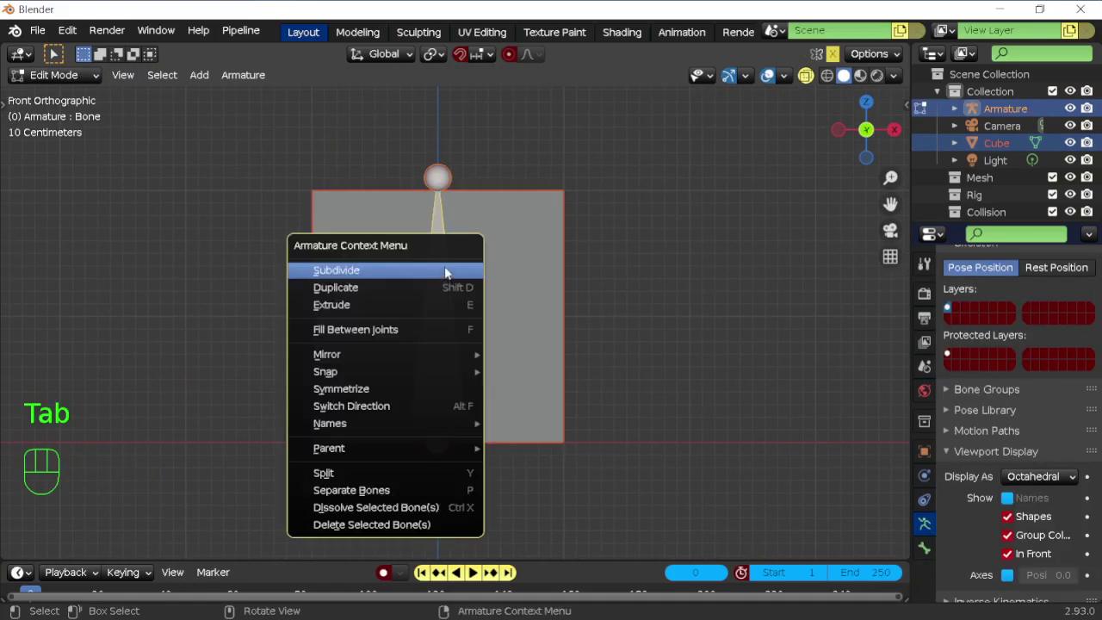
pyautogui.press('Tab')
pyautogui.click(541, 231)
pyautogui.click(440, 241)
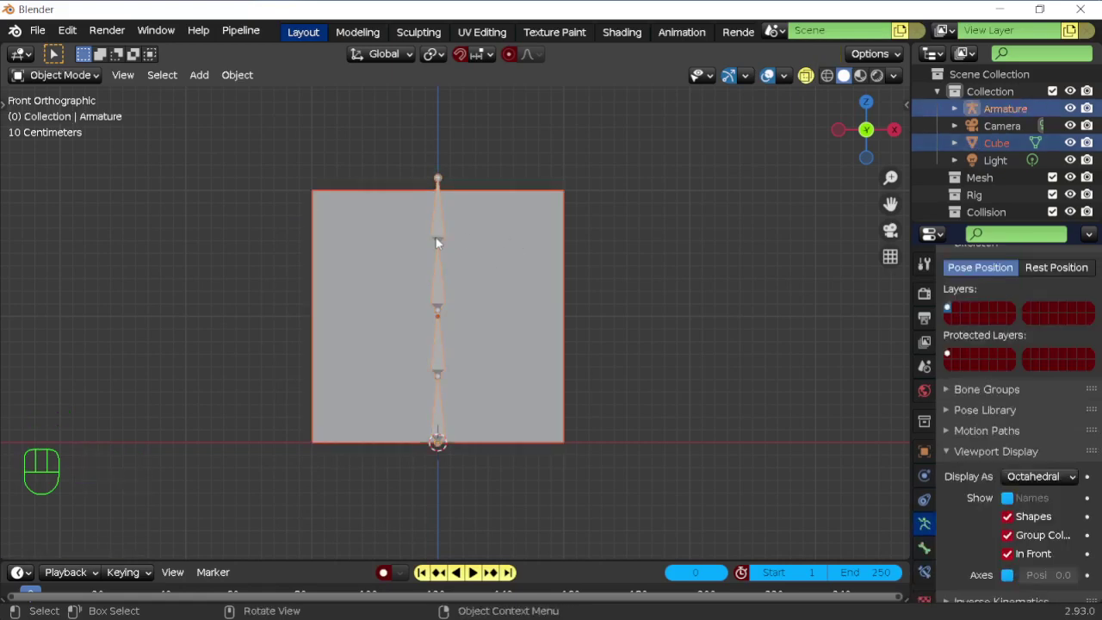
pyautogui.press('ctrl+p')
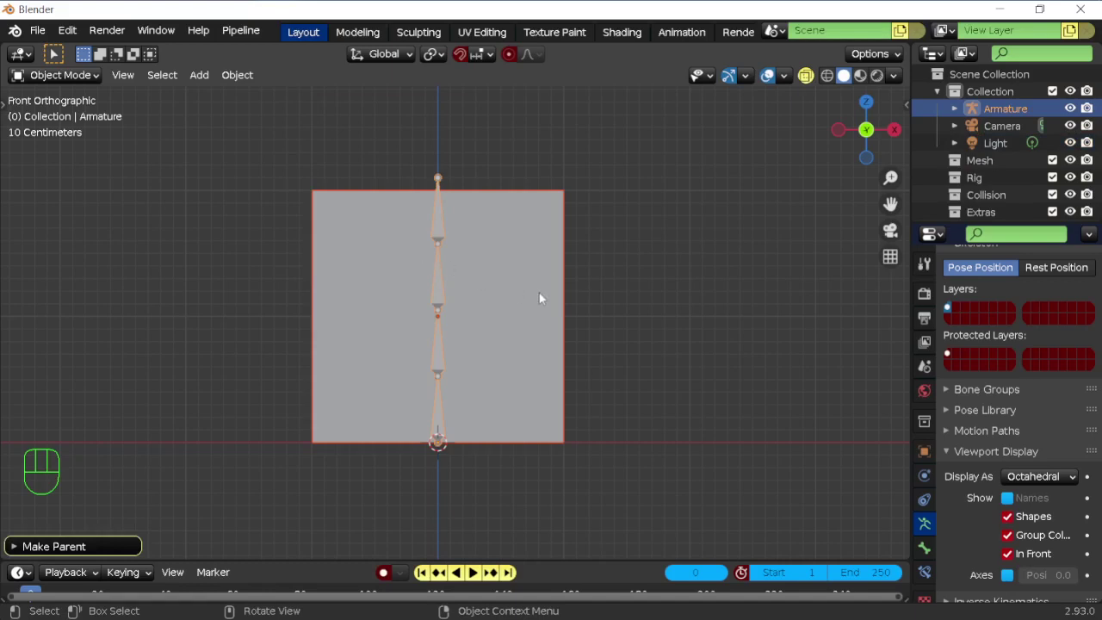
# Inspect the plane's parent relation and its Armature modifier in the properties editor
pyautogui.click(516, 266)
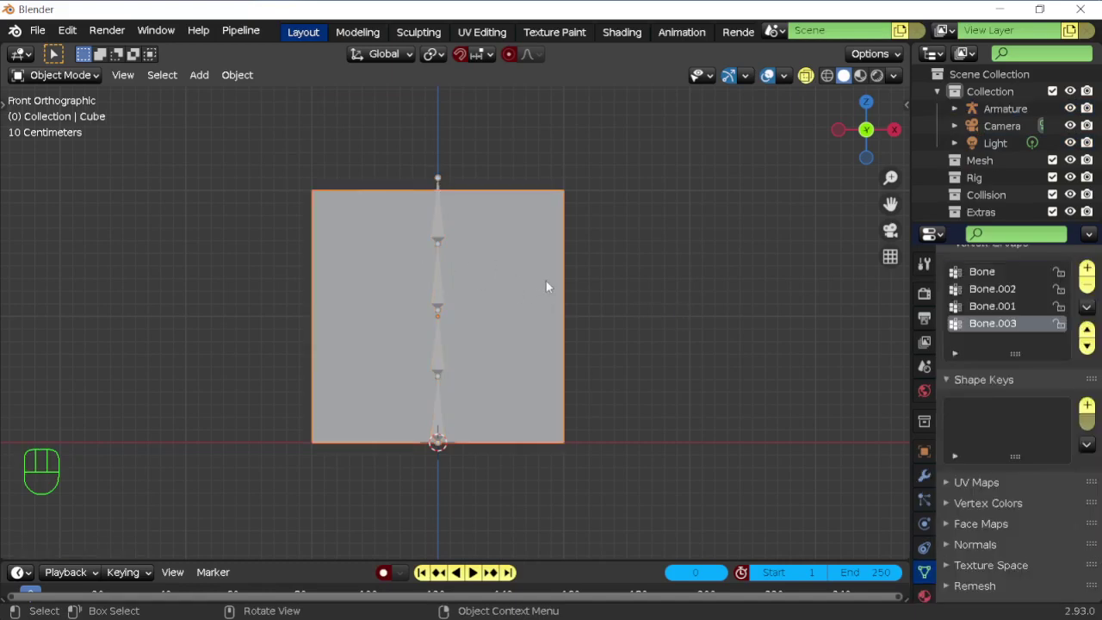
pyautogui.click(931, 457)
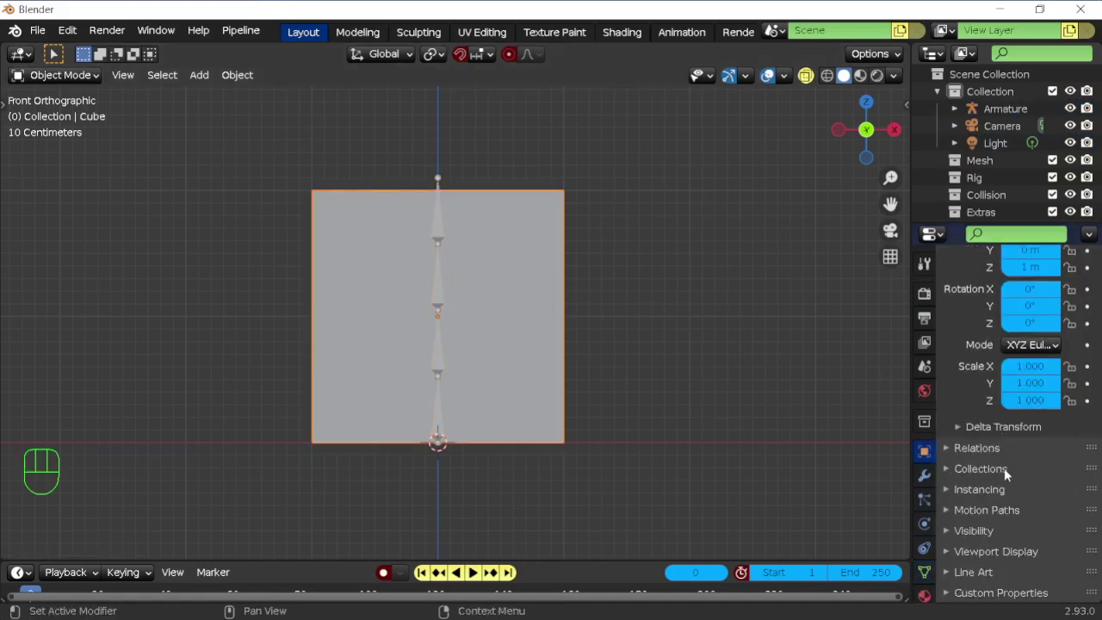
pyautogui.click(991, 452)
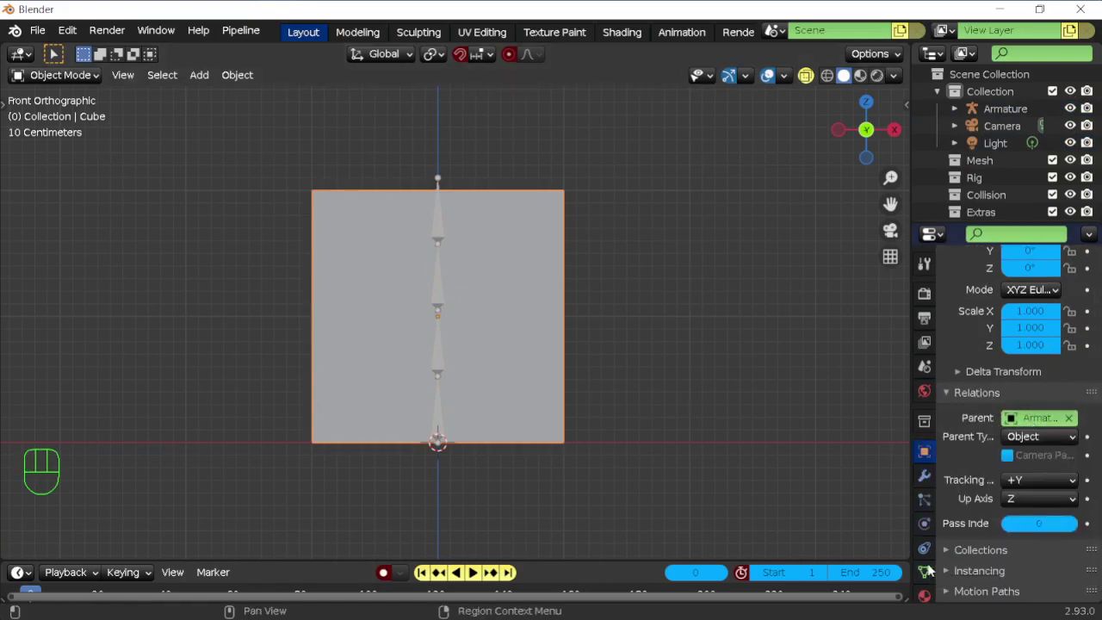
pyautogui.click(932, 480)
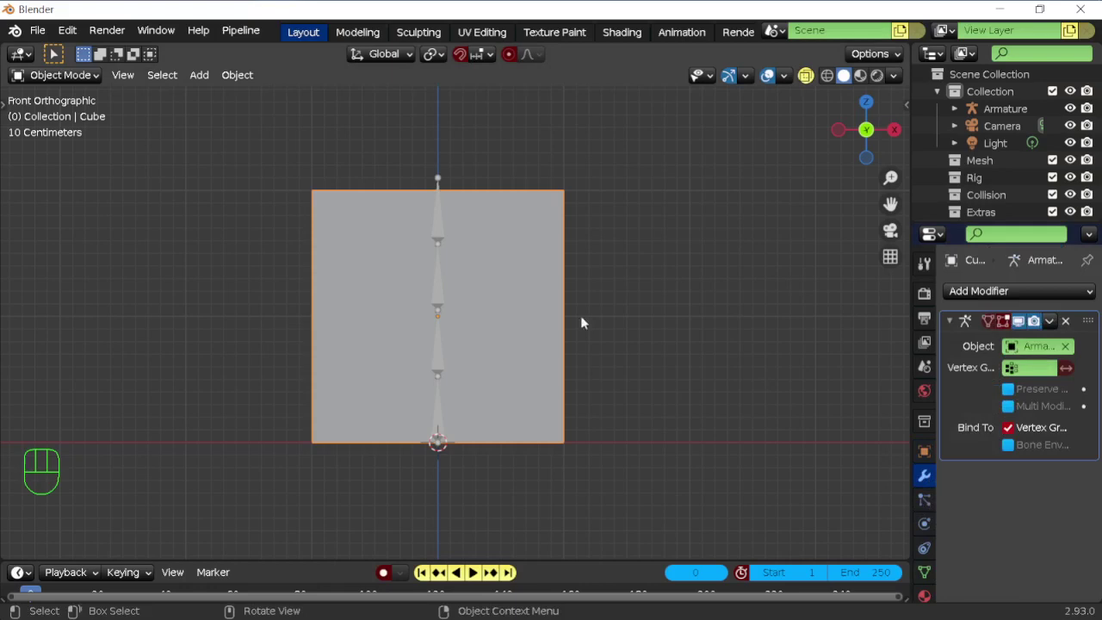
# Put the armature into Pose Mode and bend a bone to test the mesh deformation
pyautogui.click(446, 224)
pyautogui.press('ctrl+Tab')
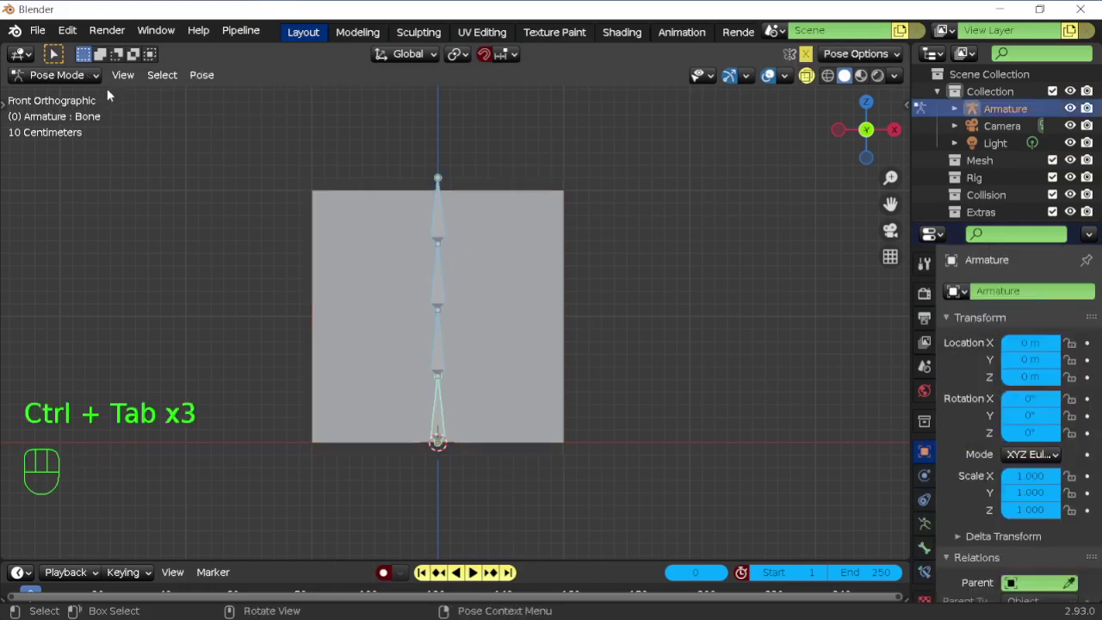
pyautogui.moveTo(90, 77); pyautogui.dragTo(87, 142)
pyautogui.moveTo(76, 62); pyautogui.dragTo(125, 232)
pyautogui.moveTo(70, 35); pyautogui.dragTo(175, 262)
# Select a single bone plus the plane and switch the plane into Weight Paint mode
pyautogui.click(493, 305)
pyautogui.click(451, 288)
pyautogui.click(493, 290)
# View the plane's bone weights in Weight Paint, then return it to Edit Mode showing the vertex grid
pyautogui.press('ctrl+Tab')
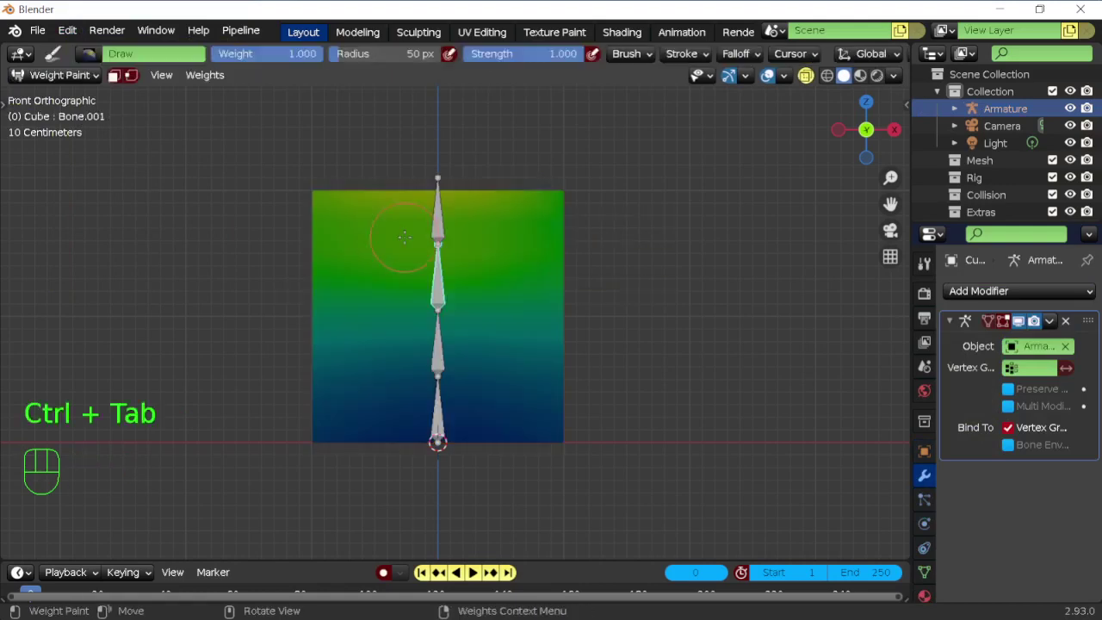
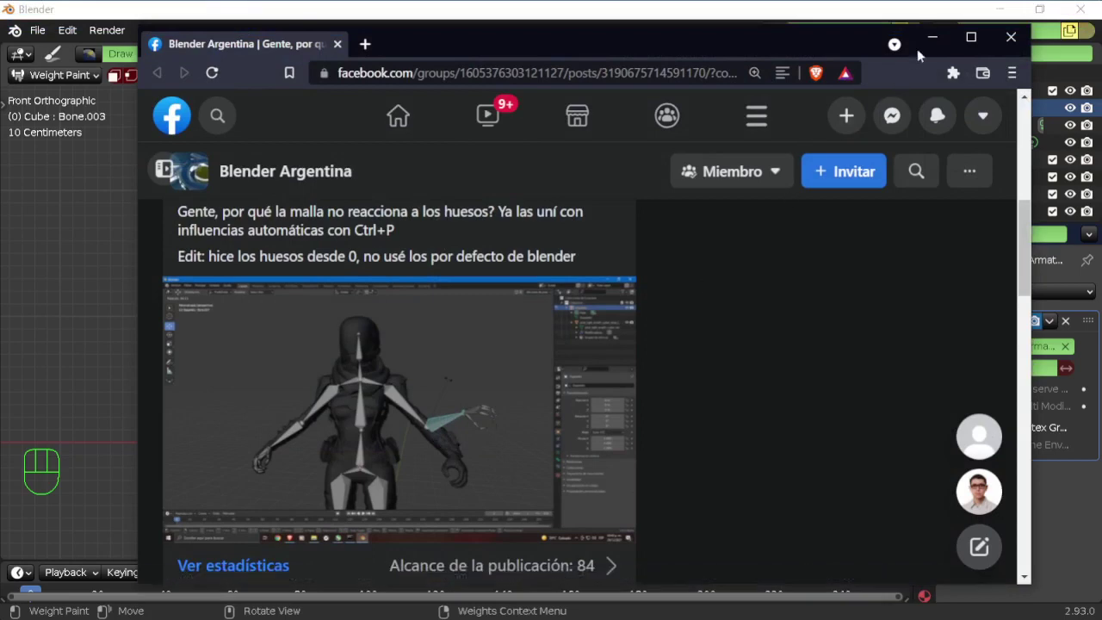
pyautogui.press('Tab')
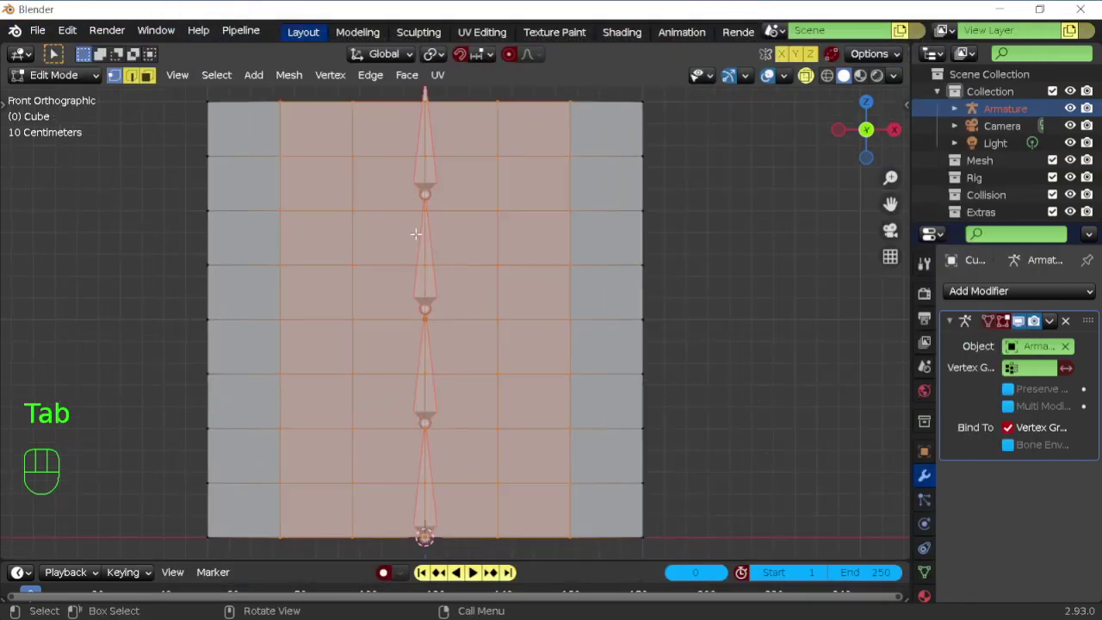
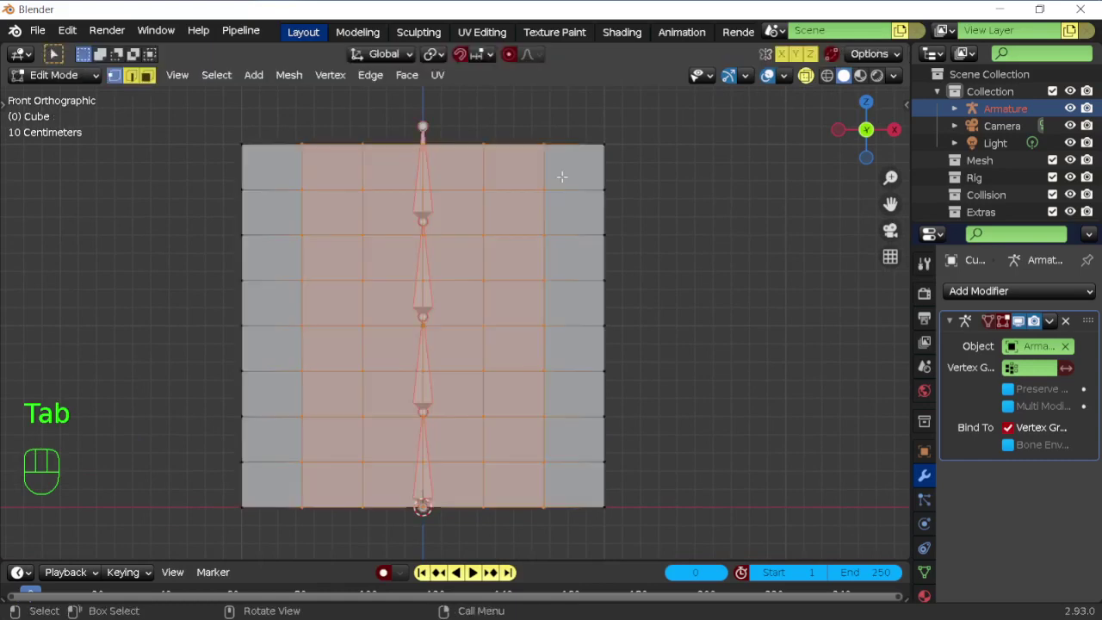
# Toggle the plane's Edit Mode while reviewing its four bone vertex groups
pyautogui.press('Tab')
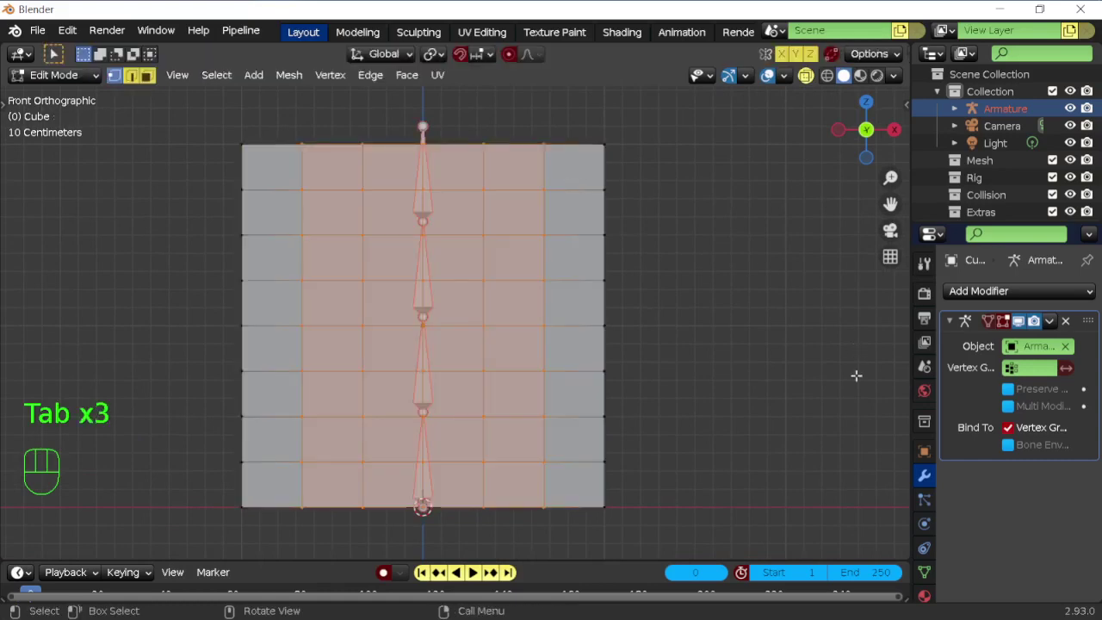
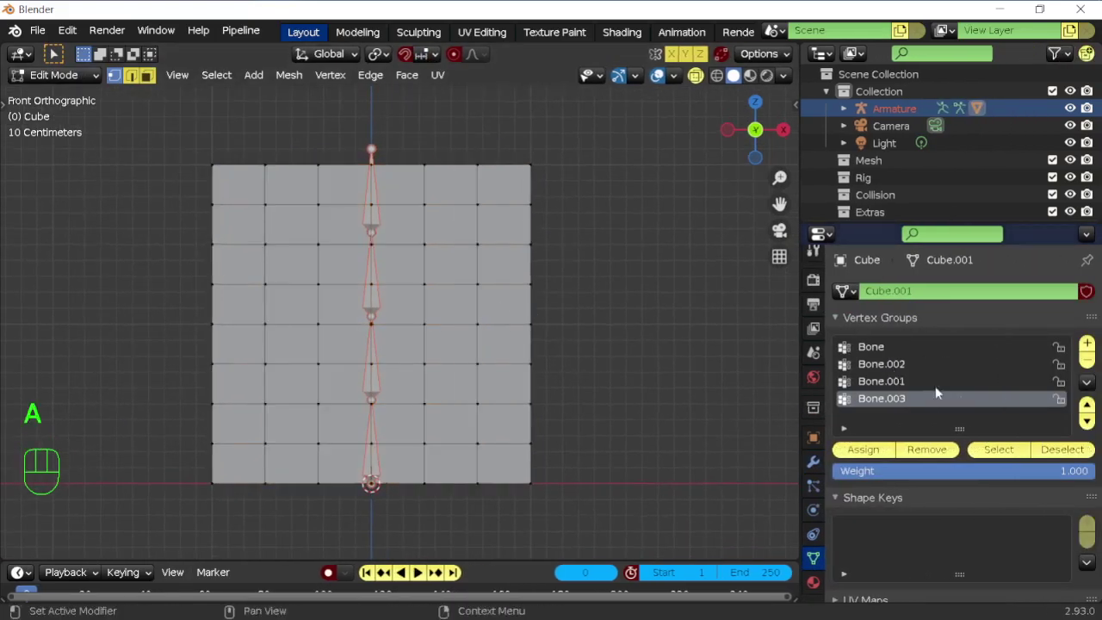
pyautogui.click(884, 393)
pyautogui.click(877, 365)
pyautogui.click(874, 354)
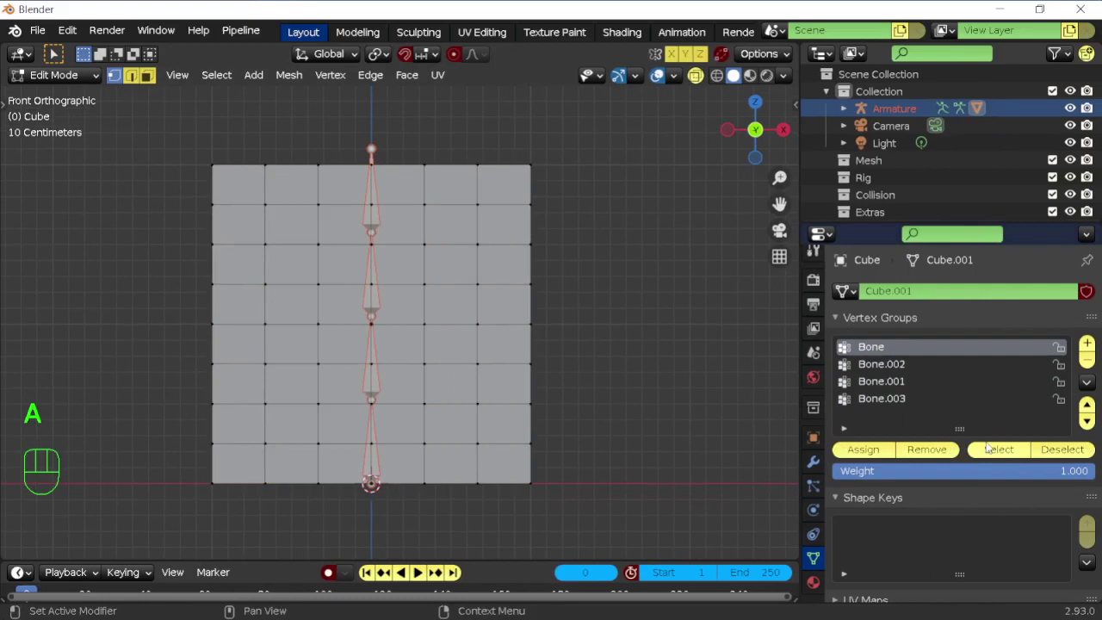
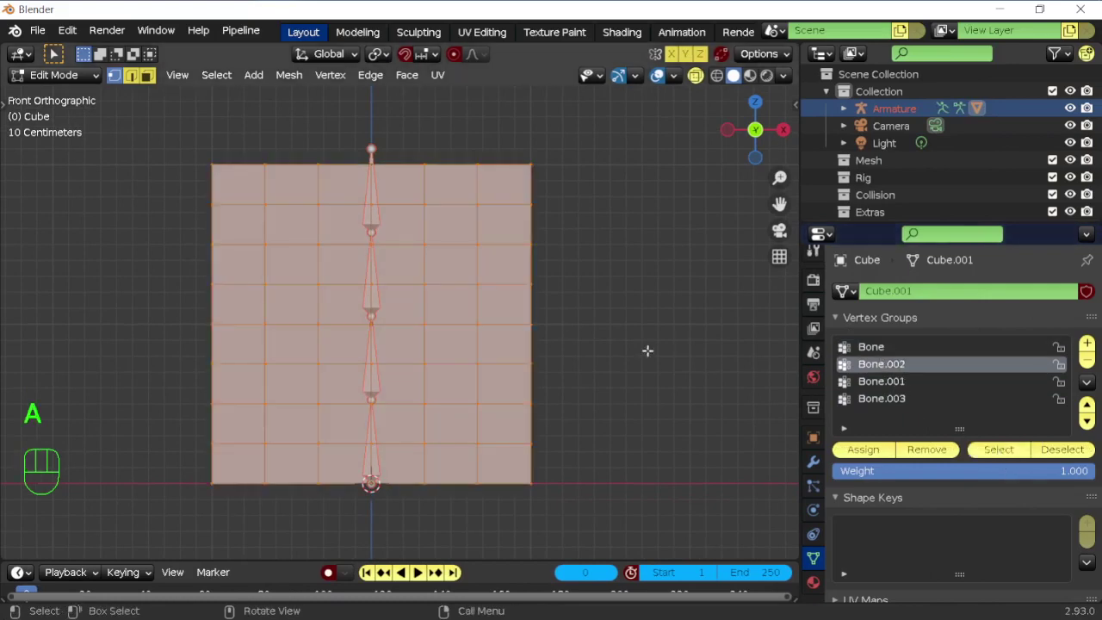
pyautogui.press('a')
pyautogui.click(890, 387)
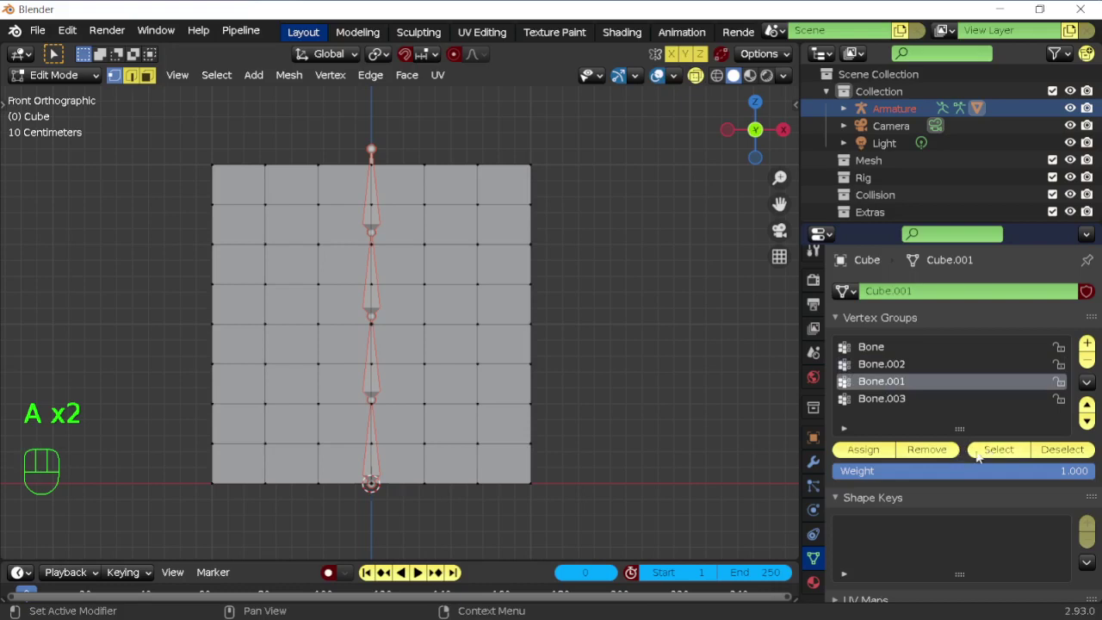
pyautogui.click(982, 456)
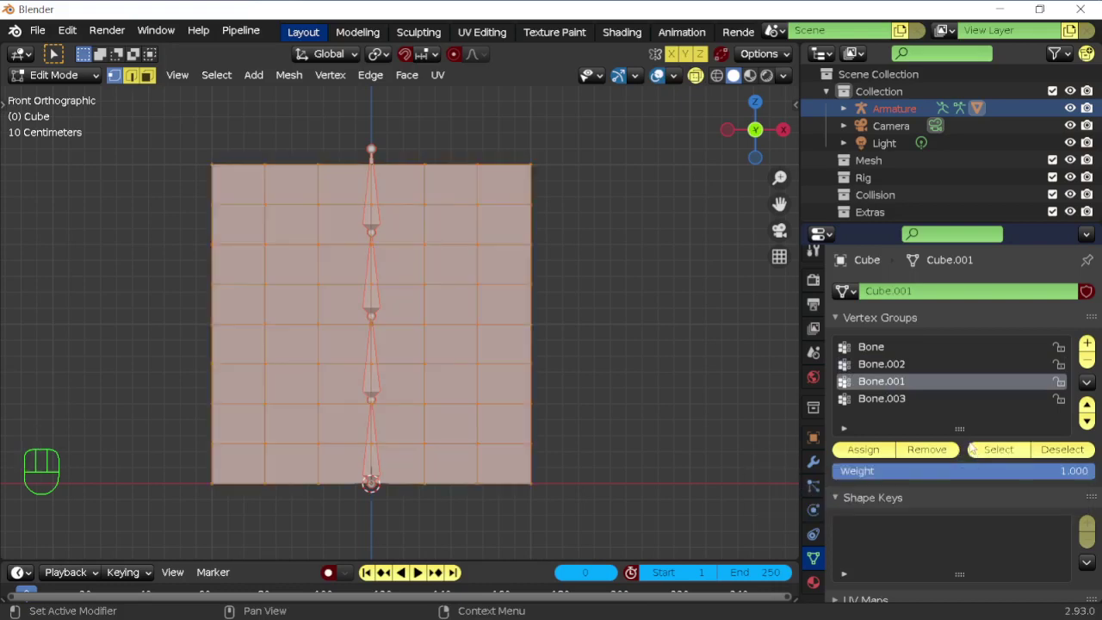
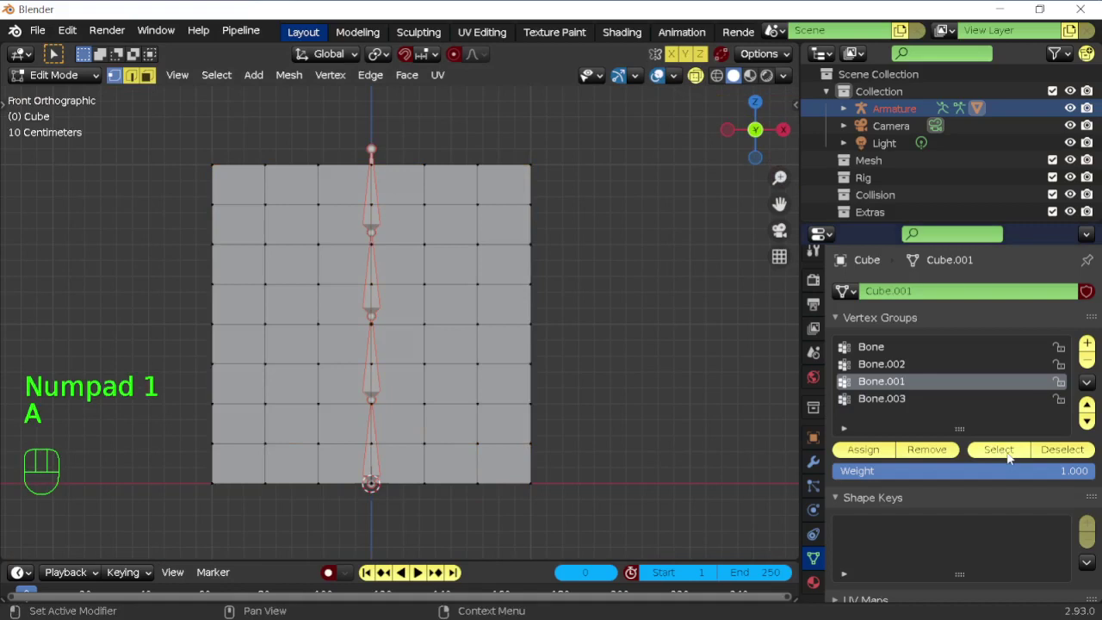
pyautogui.click(1011, 457)
pyautogui.press('a')
pyautogui.press('Tab')
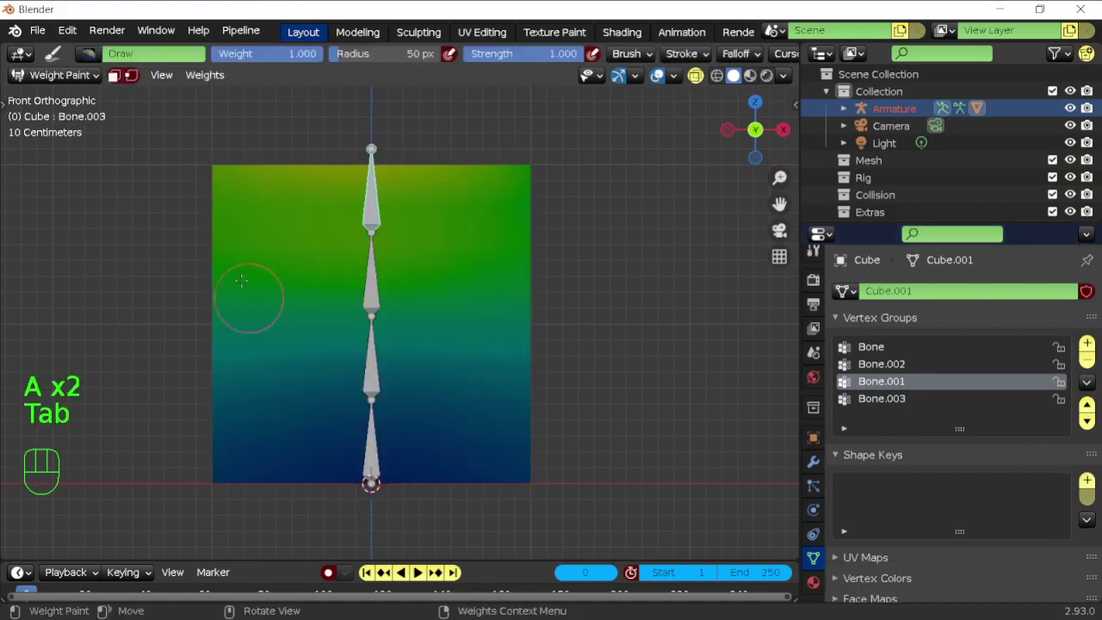
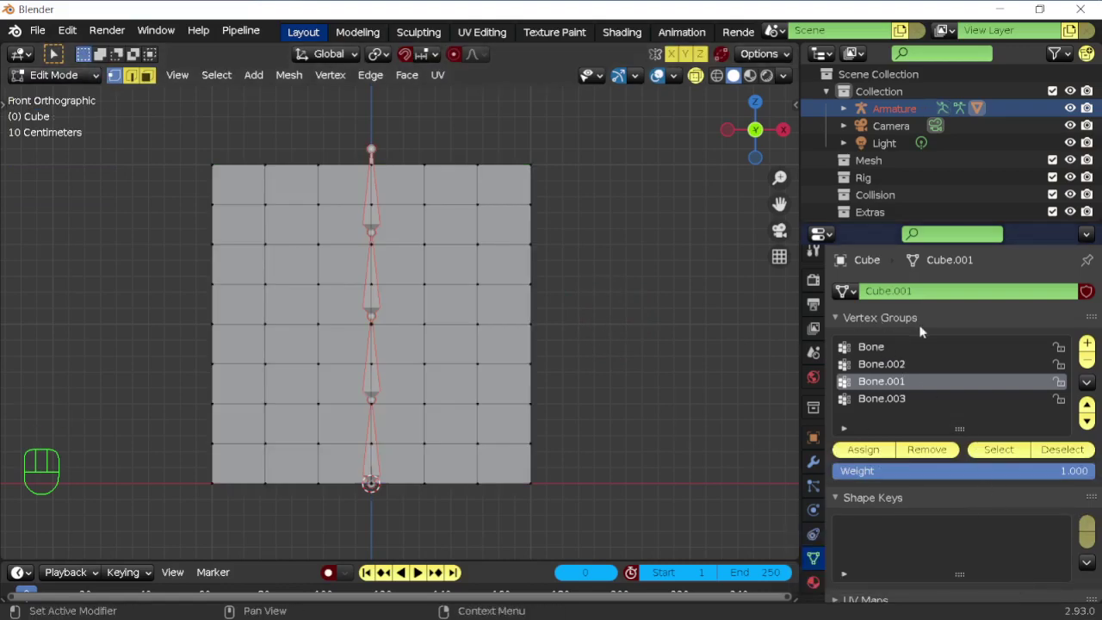
pyautogui.click(891, 352)
pyautogui.click(893, 368)
pyautogui.click(891, 383)
pyautogui.click(890, 402)
pyautogui.click(885, 392)
pyautogui.click(879, 366)
pyautogui.click(877, 351)
pyautogui.click(990, 454)
pyautogui.press('a')
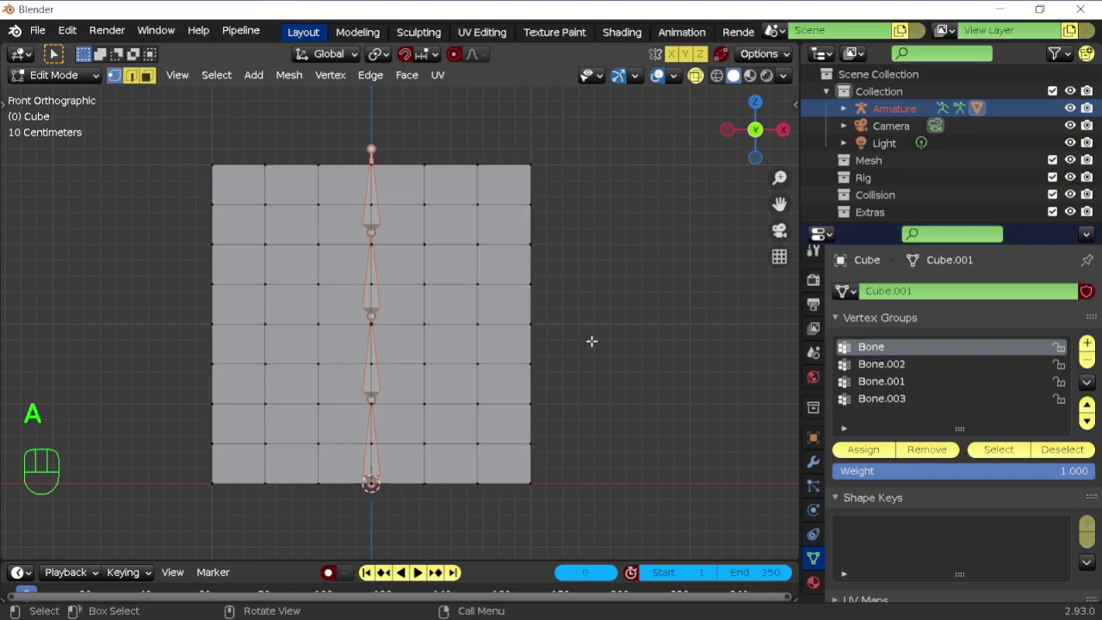
# Toggle see-through shading and check the plane's vertex rows in Edit Mode
pyautogui.press('shift+z')
pyautogui.press('shift+z')
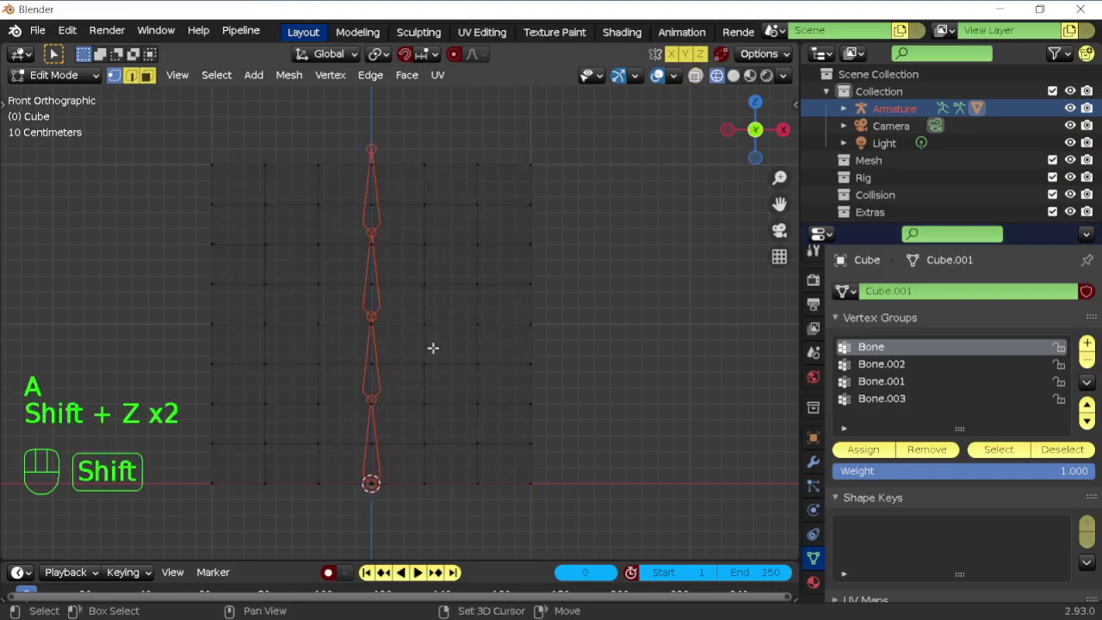
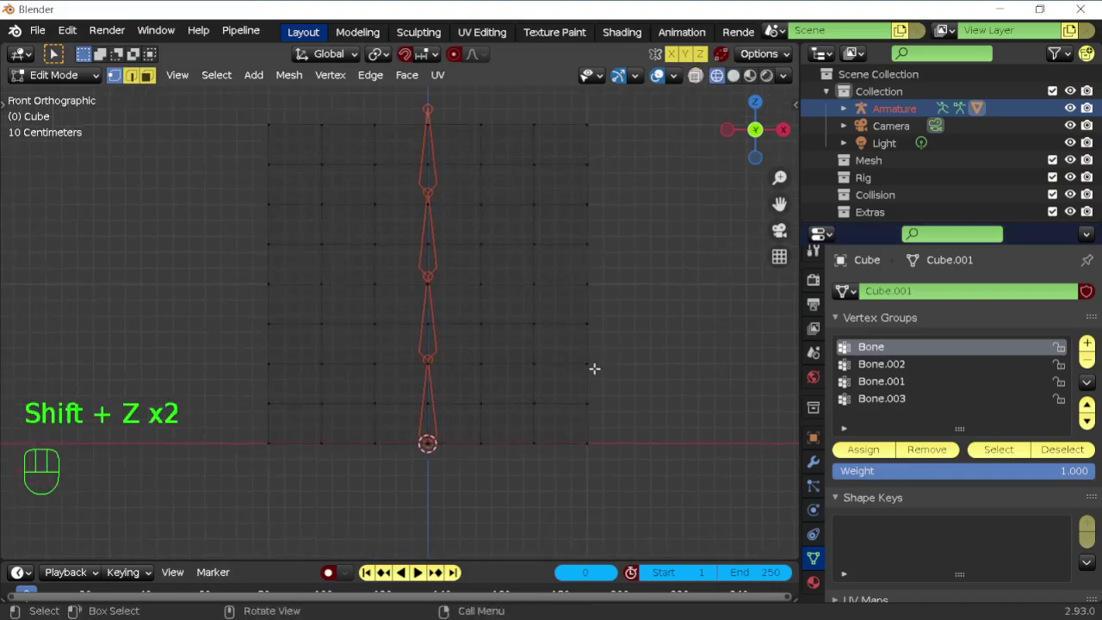
pyautogui.press('Tab')
pyautogui.press('Tab')
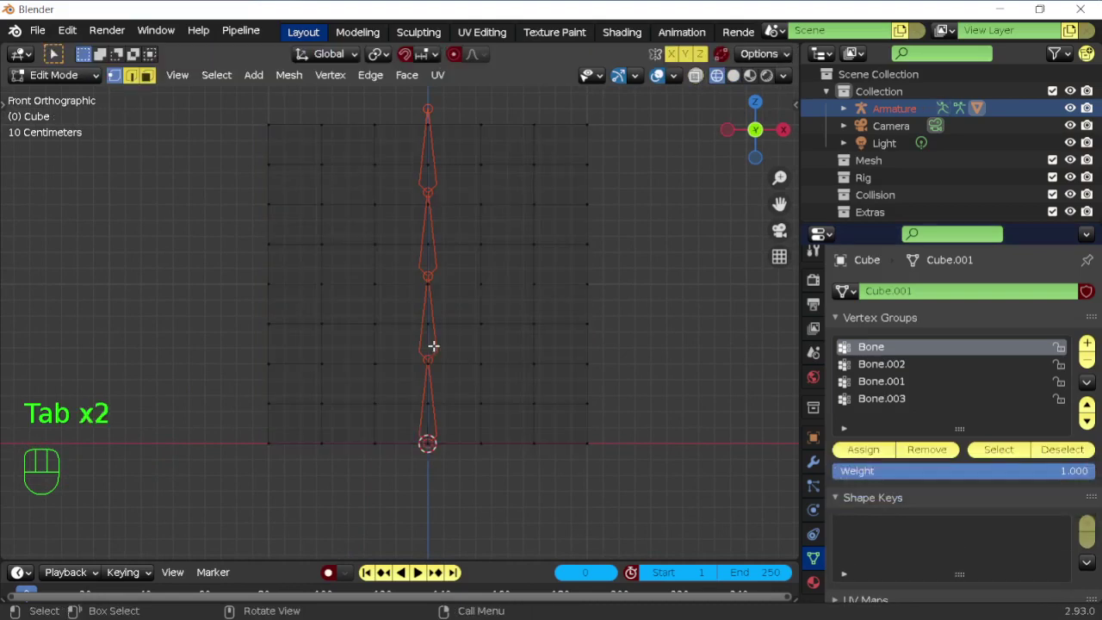
pyautogui.press('ctrl+Tab')
# Select the armature and lower an inner bone joint slightly along Z in Edit Mode
pyautogui.click(438, 310)
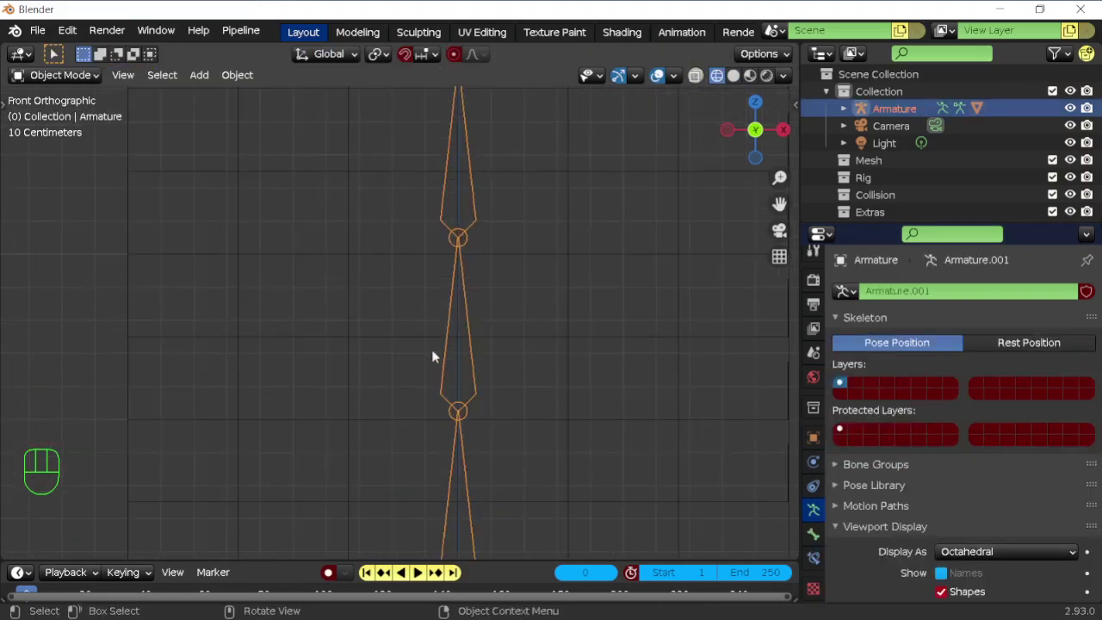
pyautogui.moveTo(453, 414); pyautogui.dragTo(431, 496)
pyautogui.moveTo(470, 368); pyautogui.dragTo(456, 266)
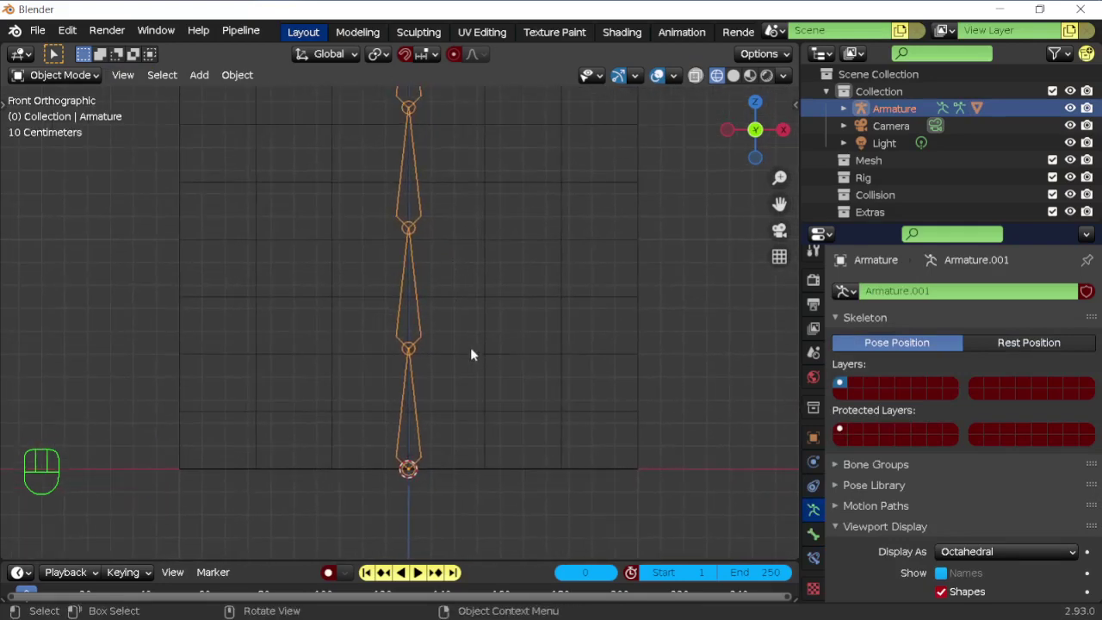
pyautogui.click(629, 350)
pyautogui.press('ctrl+Tab')
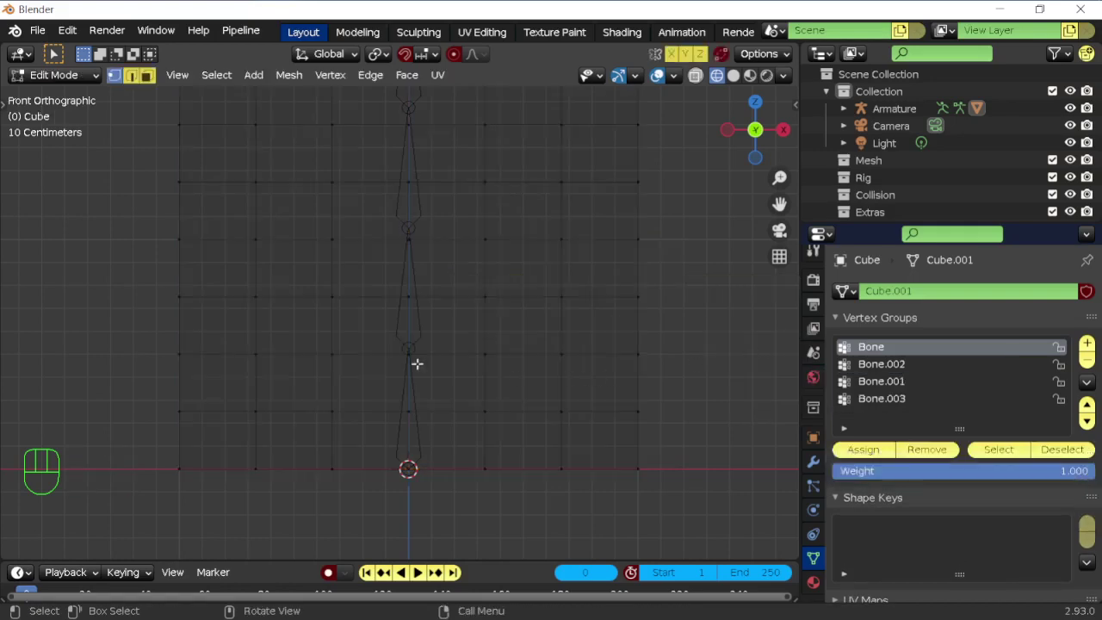
pyautogui.press('Tab')
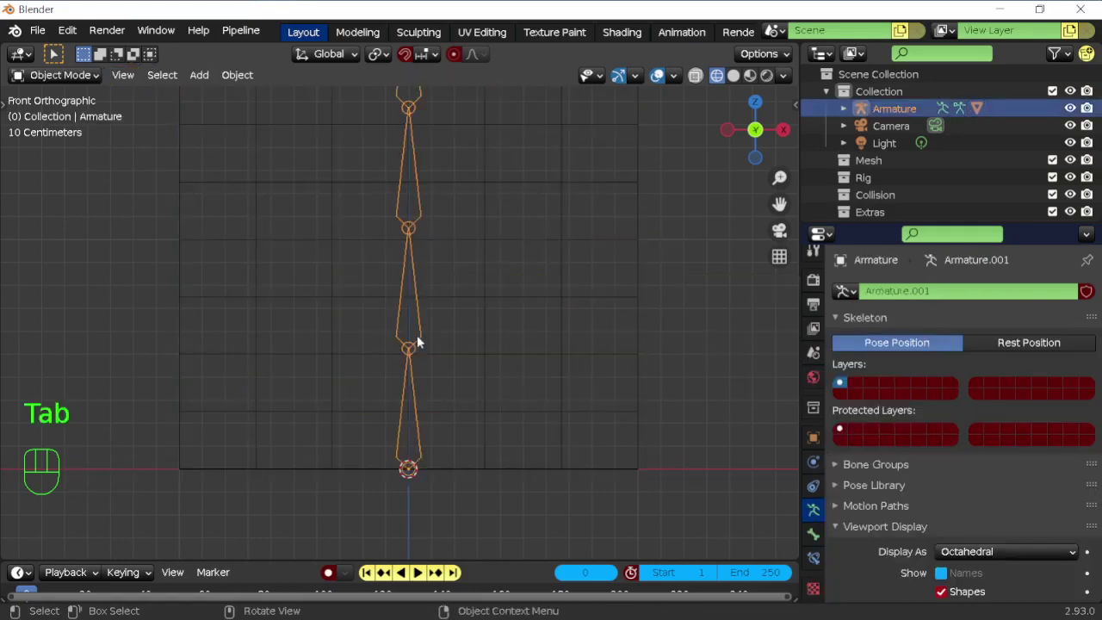
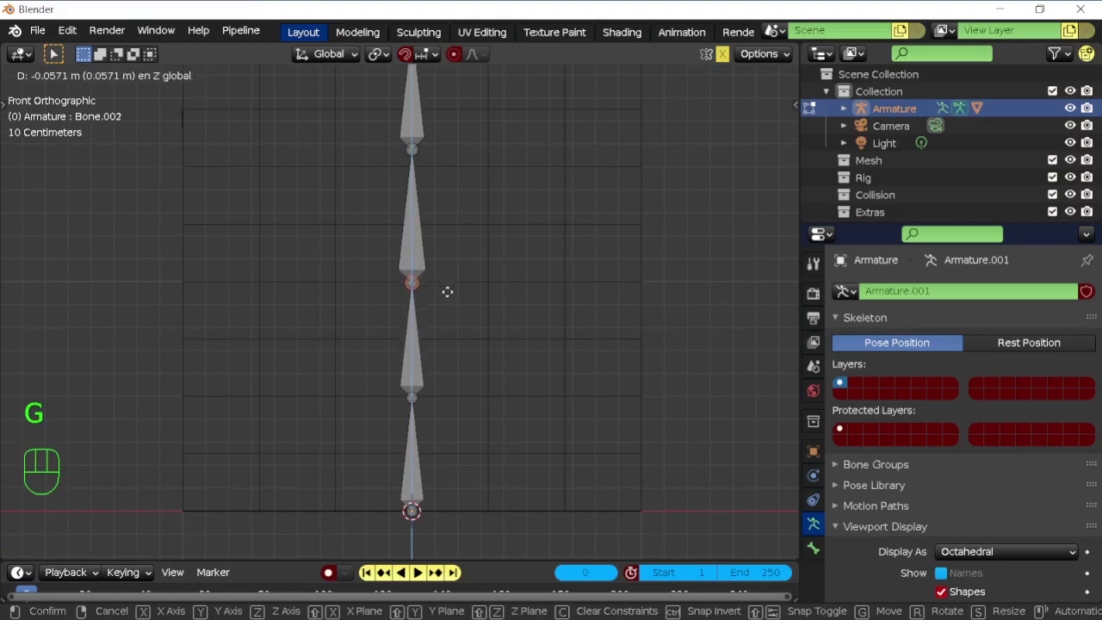
# Select a vertex row on the plane and snap the 3D cursor to it with Cursor to Selected
pyautogui.press('Tab')
pyautogui.click(496, 262)
pyautogui.press('Tab')
pyautogui.press('a')
pyautogui.press('b')
pyautogui.press('shift+s')
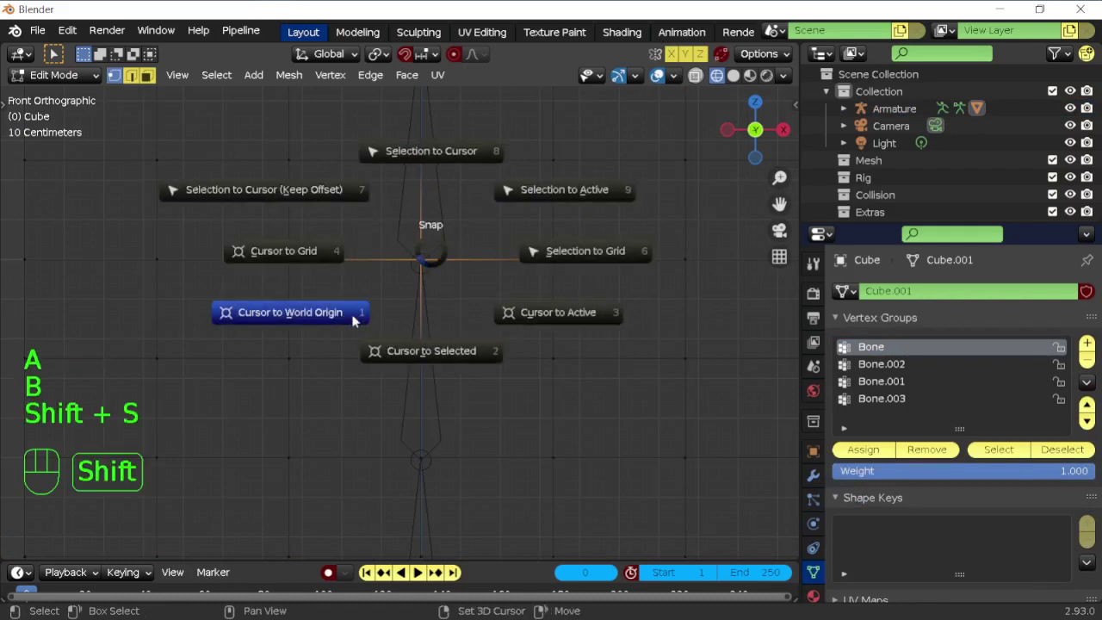
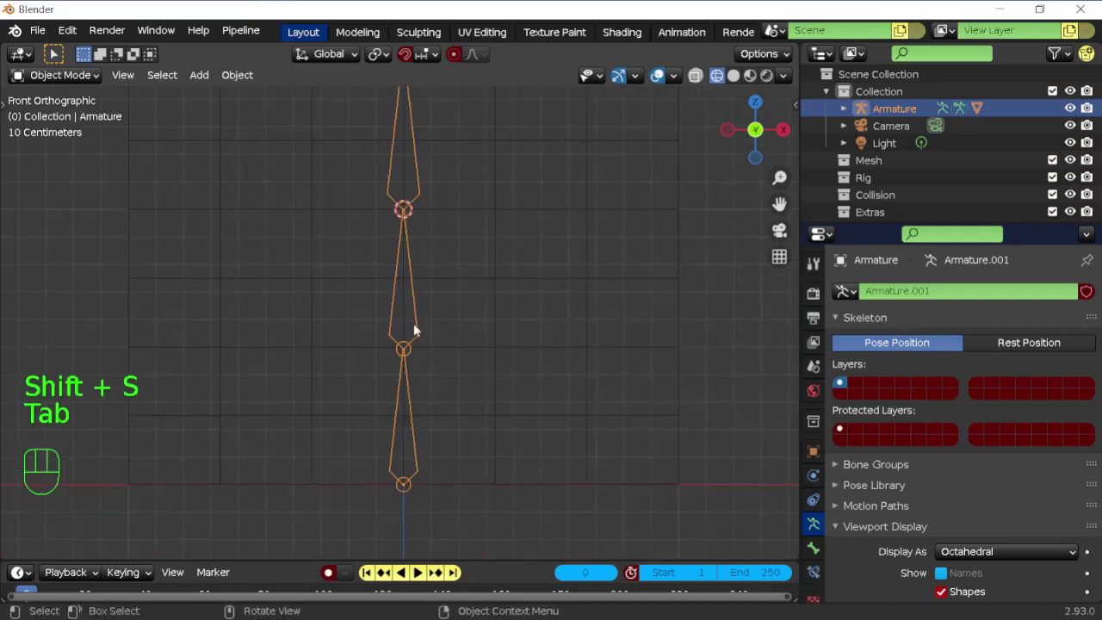
# Snap the 3D cursor to the next vertex row and move a bone joint onto it
pyautogui.click(463, 351)
pyautogui.press('Tab')
pyautogui.press('a')
pyautogui.press('b')
pyautogui.press('shift+s')
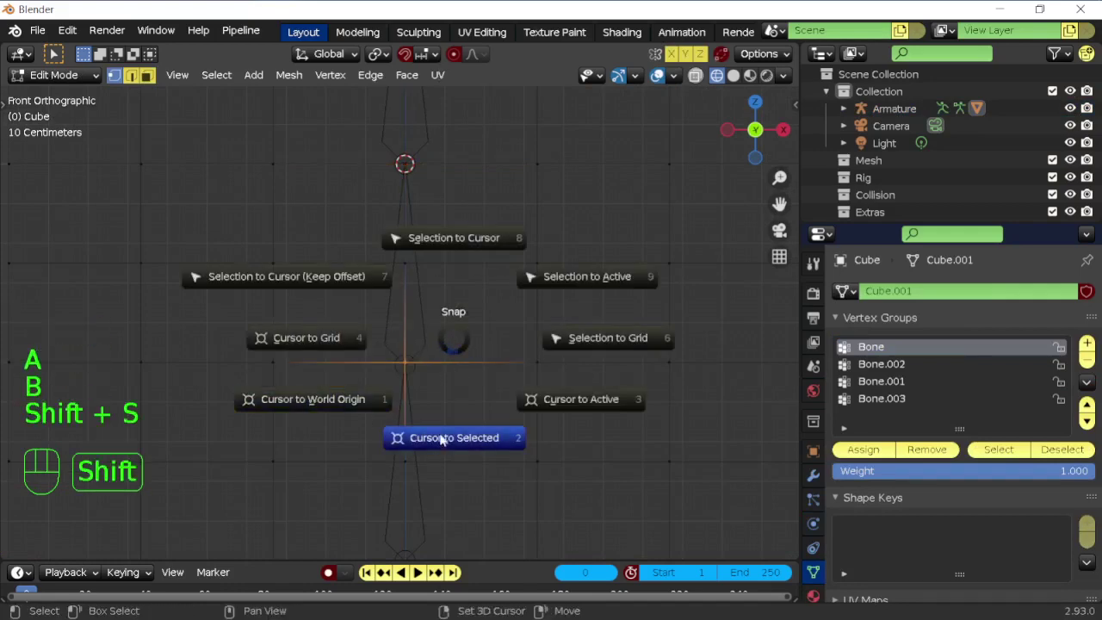
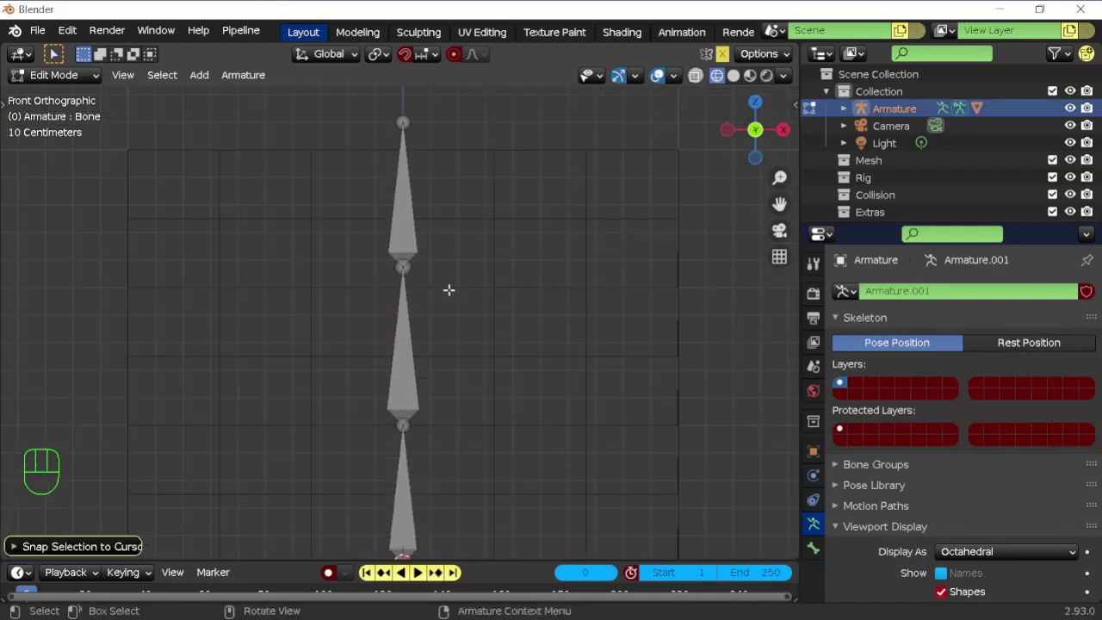
pyautogui.press('Tab')
pyautogui.press('Tab')
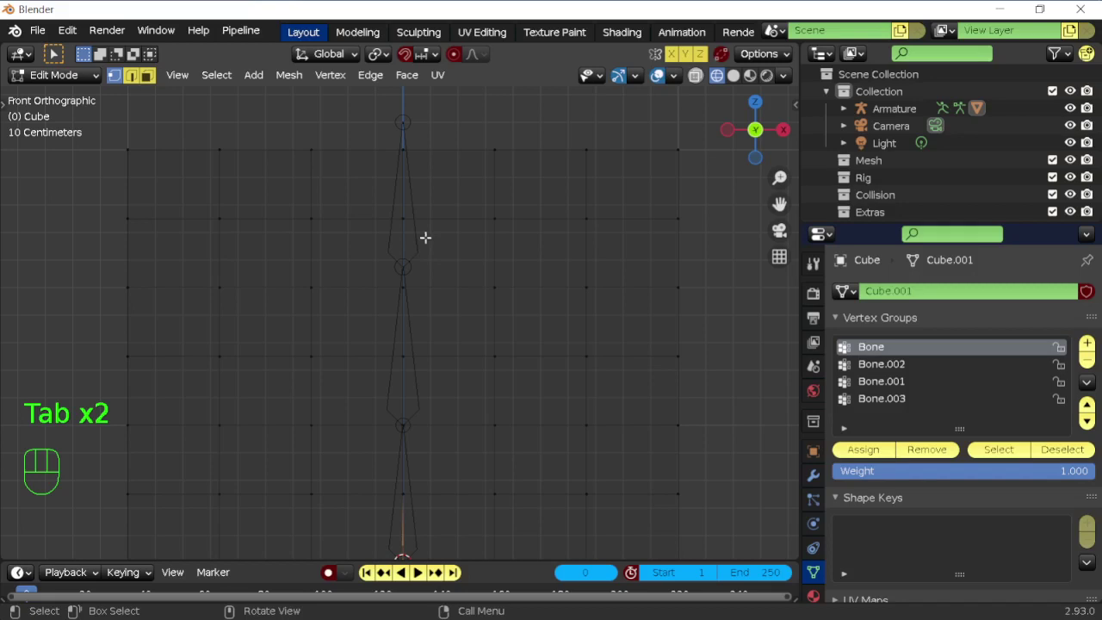
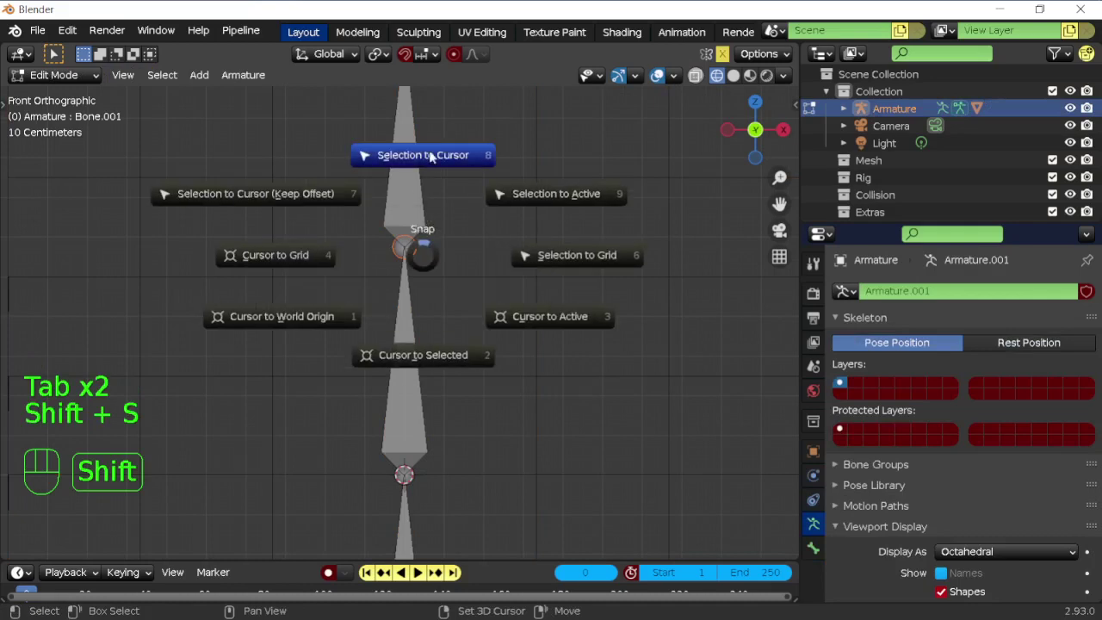
# Undo and redo the joint snap, placing the cursor on the row and the joint on the cursor
pyautogui.press('ctrl+z')
pyautogui.press('Tab')
pyautogui.press('Tab')
pyautogui.press('shift+s')
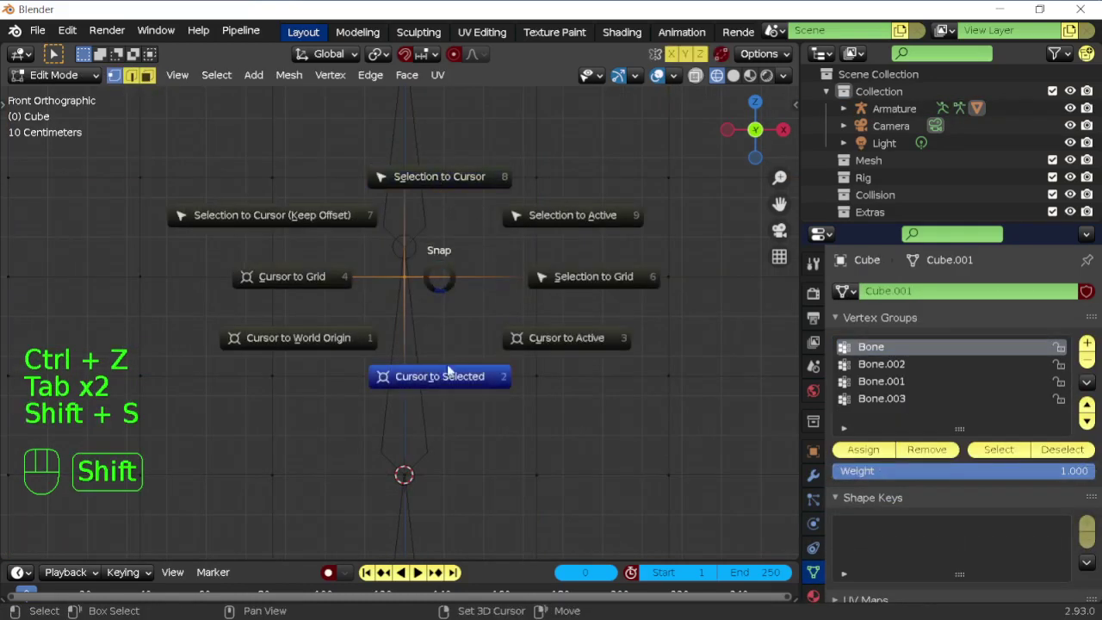
pyautogui.press('Tab')
pyautogui.click(417, 248)
pyautogui.press('Tab')
pyautogui.press('shift+s')
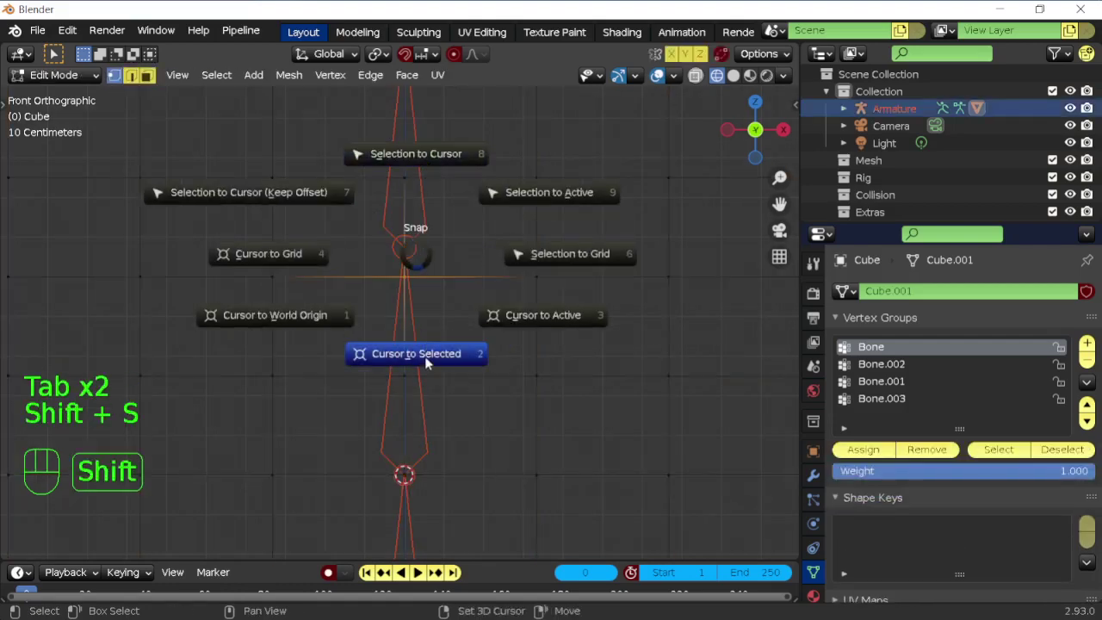
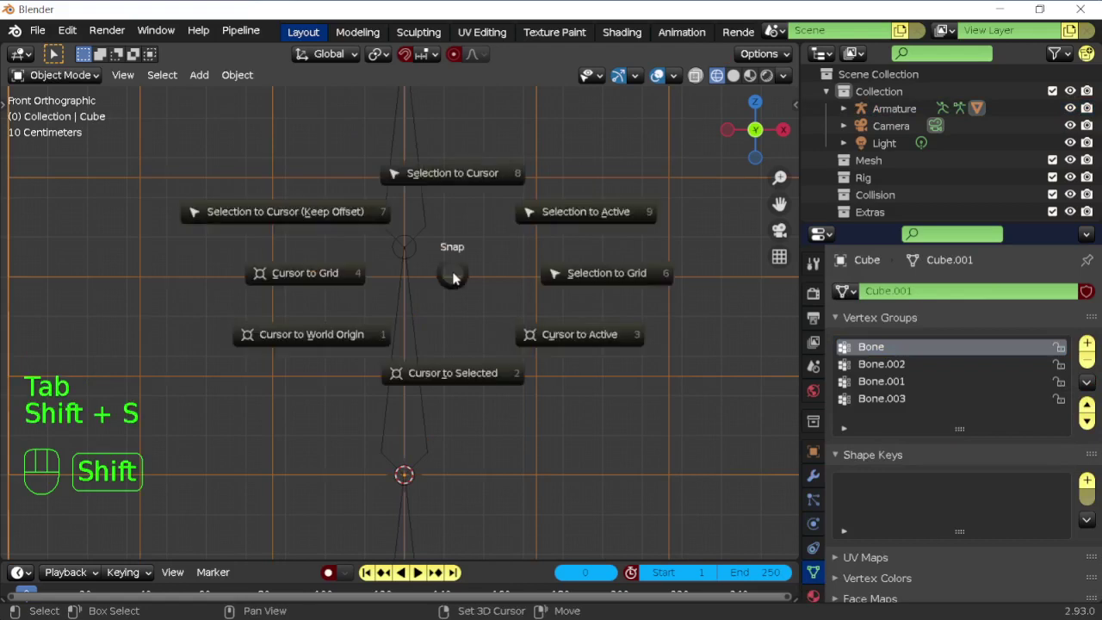
# Snap another joint to its row and check the alignment from the front orthographic view
pyautogui.press('Tab')
pyautogui.press('shift+s')
pyautogui.press('Tab')
pyautogui.press('a')
pyautogui.moveTo(436, 314); pyautogui.dragTo(379, 339)
pyautogui.press('shift+z')
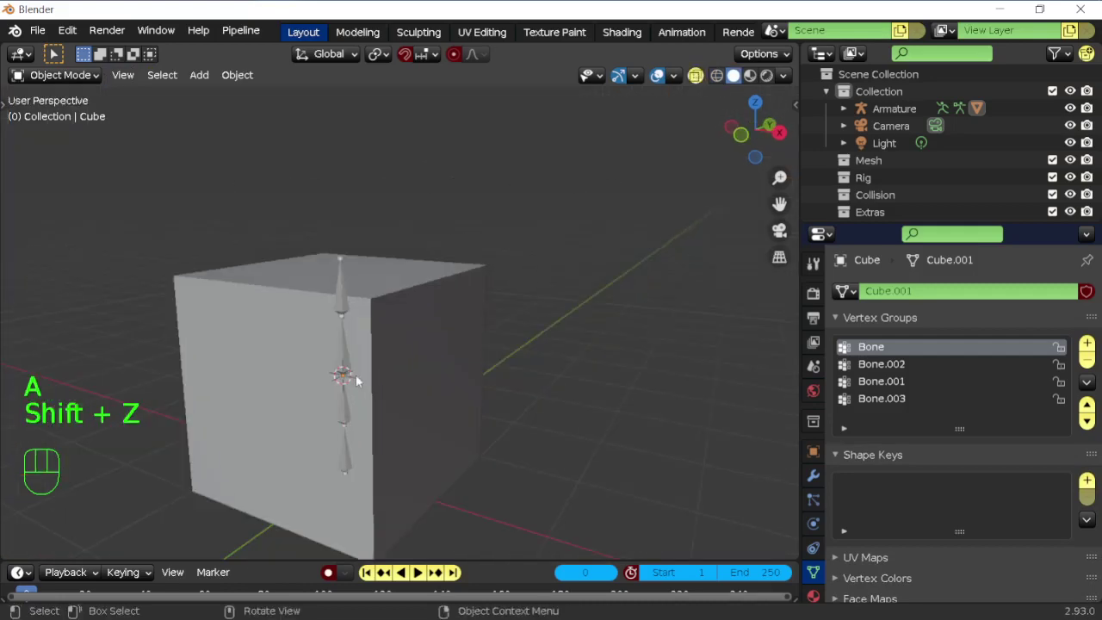
pyautogui.moveTo(374, 374); pyautogui.dragTo(404, 358)
pyautogui.press('KP_1')
# With see-through shading, snap the cursor to the last vertex row and the final joint onto it
pyautogui.press('Tab')
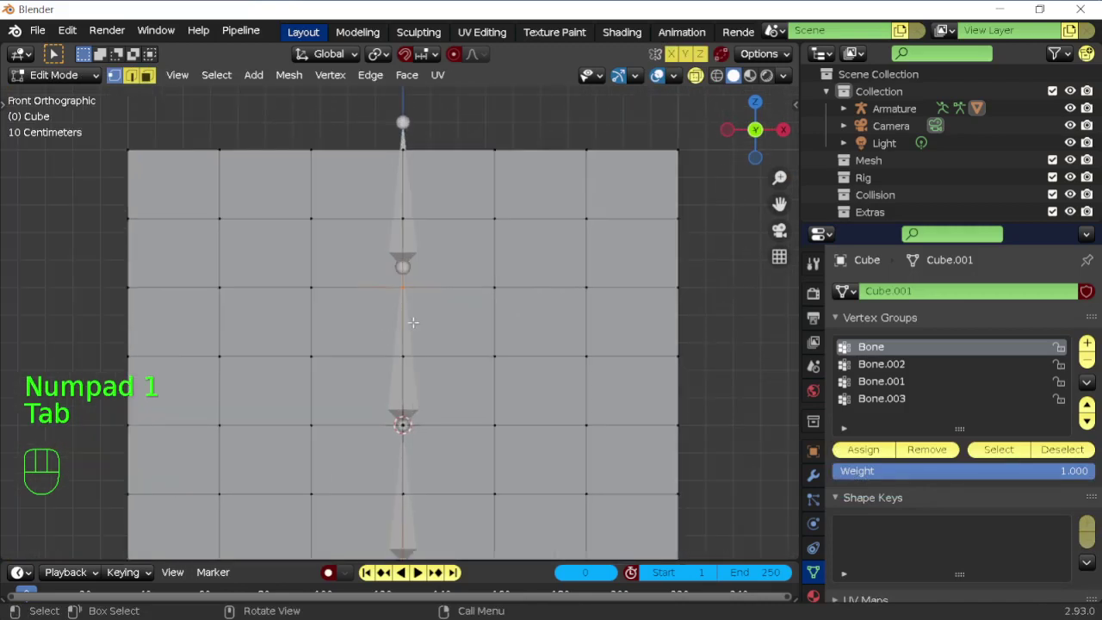
pyautogui.press('shift+z')
pyautogui.press('c')
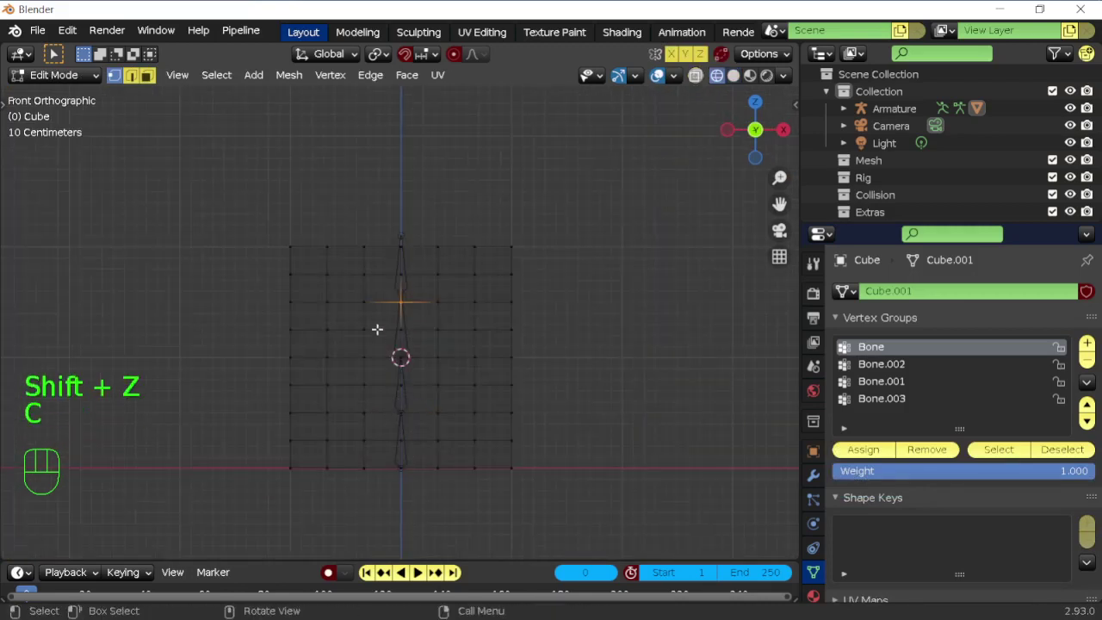
pyautogui.press('shift+s')
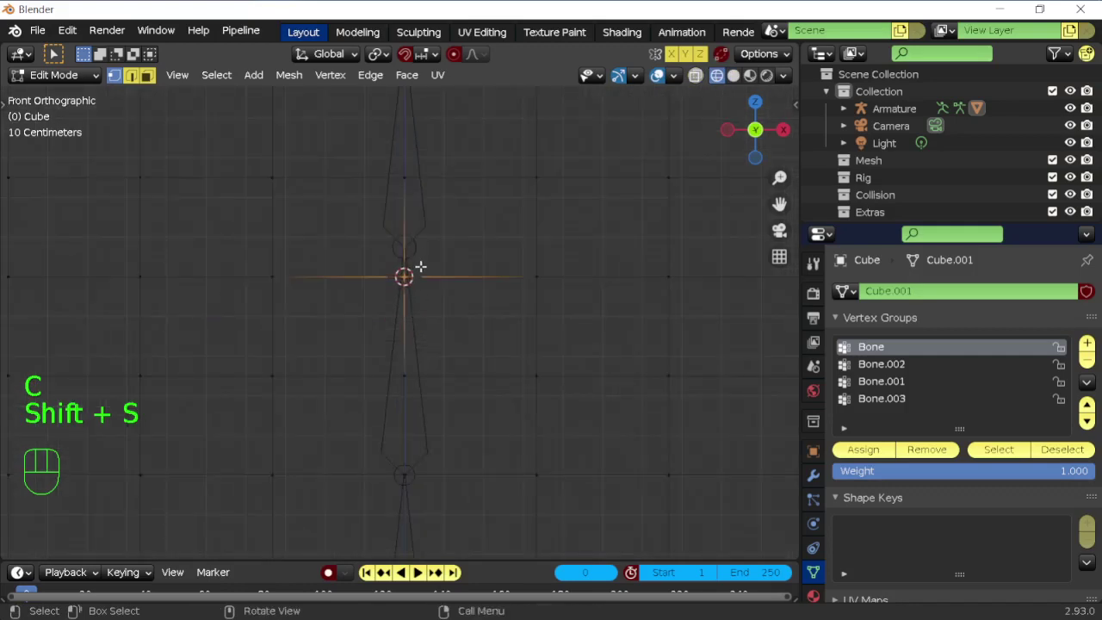
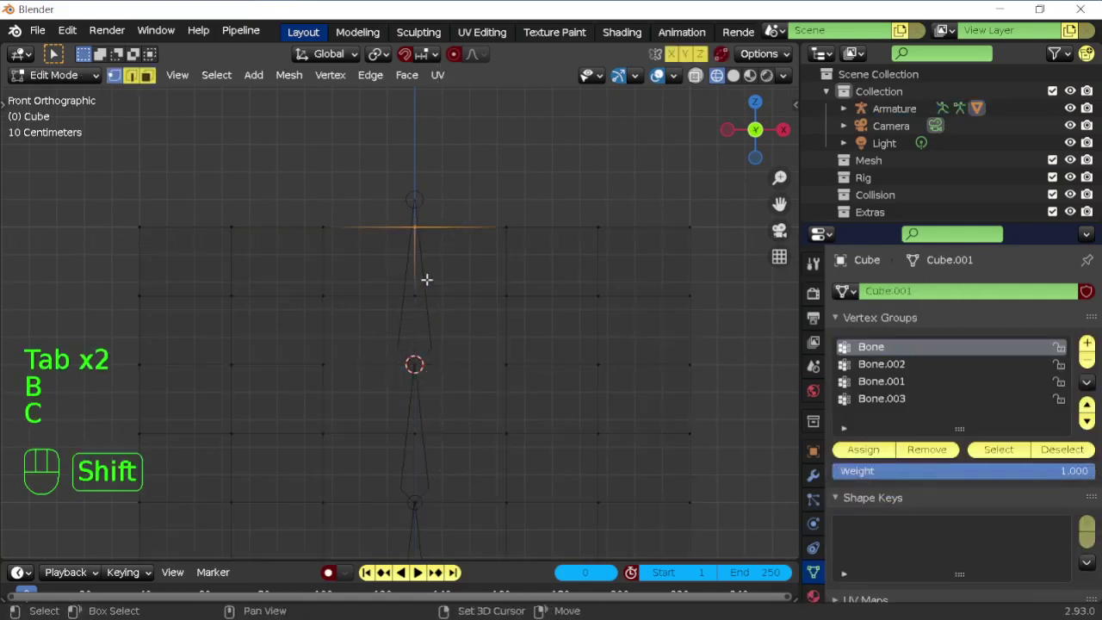
pyautogui.press('shift+s')
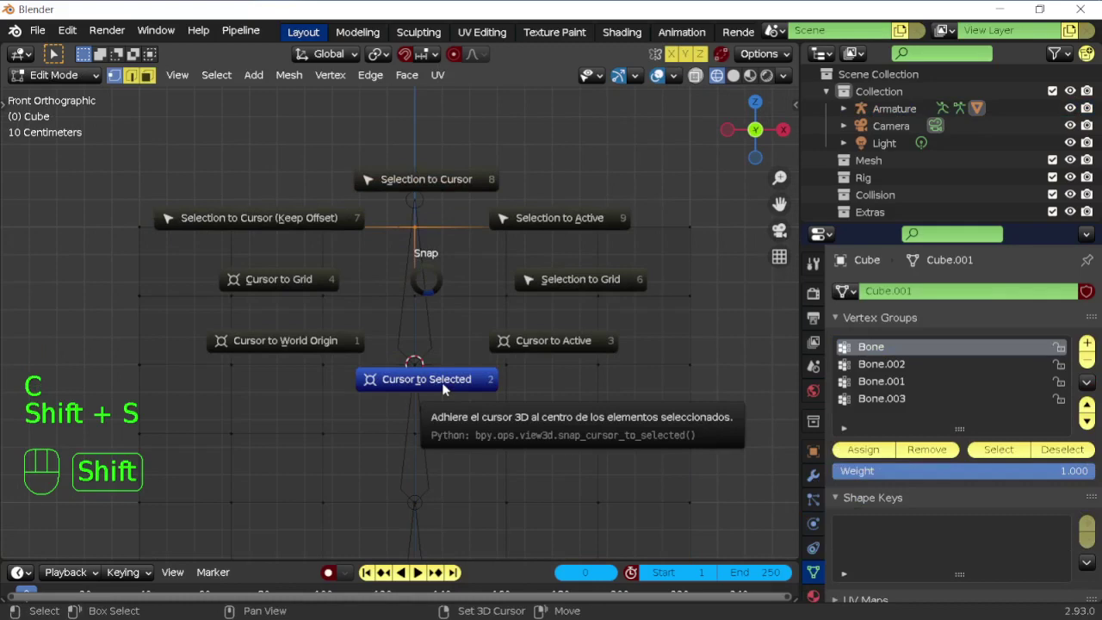
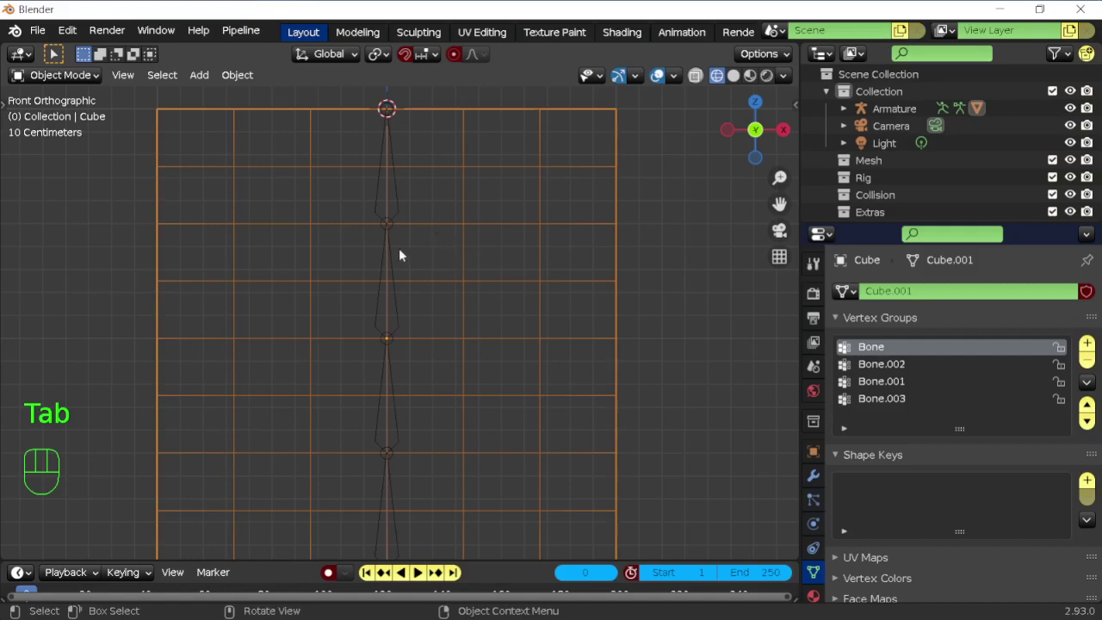
# Review the plane's weights in Weight Paint, then return to Edit Mode with all vertices deselected
pyautogui.click(495, 252)
pyautogui.press('ctrl+Tab')
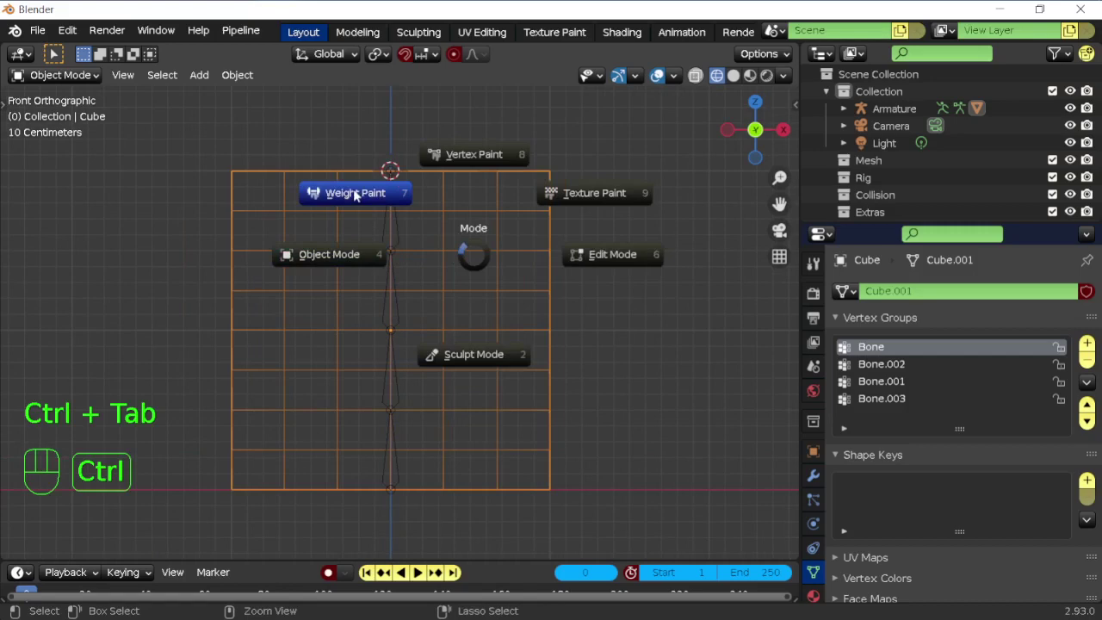
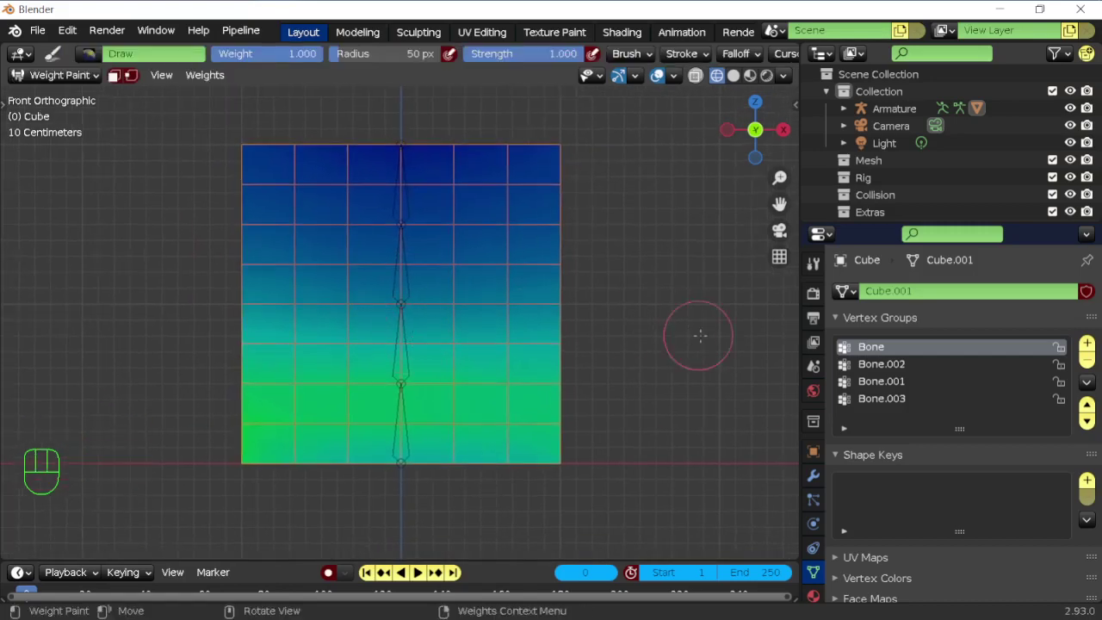
pyautogui.press('Tab')
pyautogui.press('a')
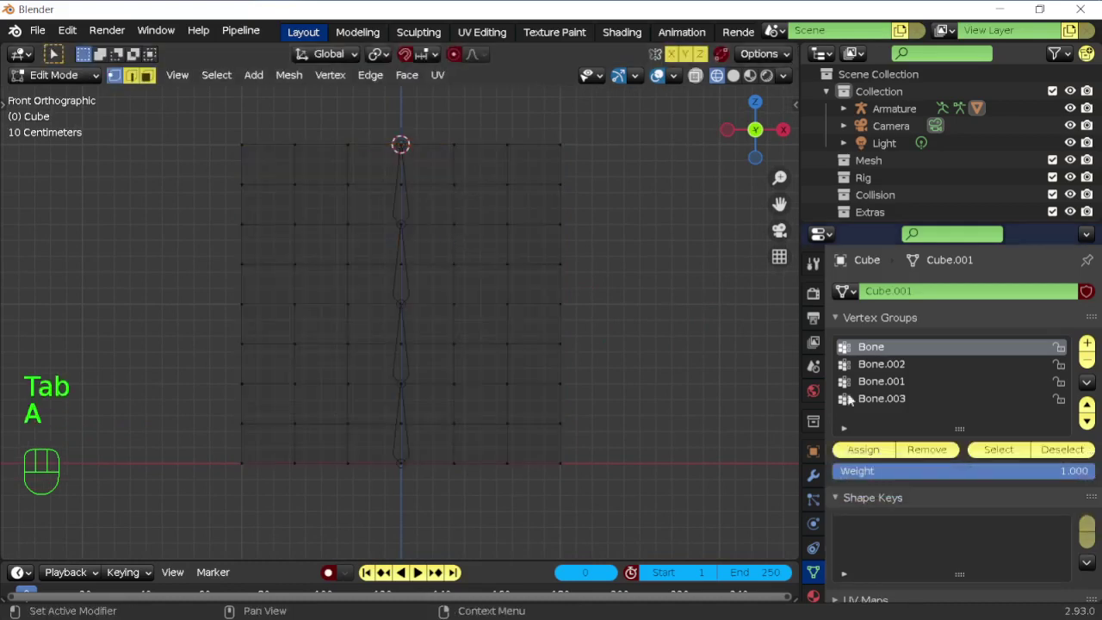
# Select and deselect the Bone.002 and Bone.003 vertex groups, then view Bone.003's weights in Weight Paint
pyautogui.click(996, 451)
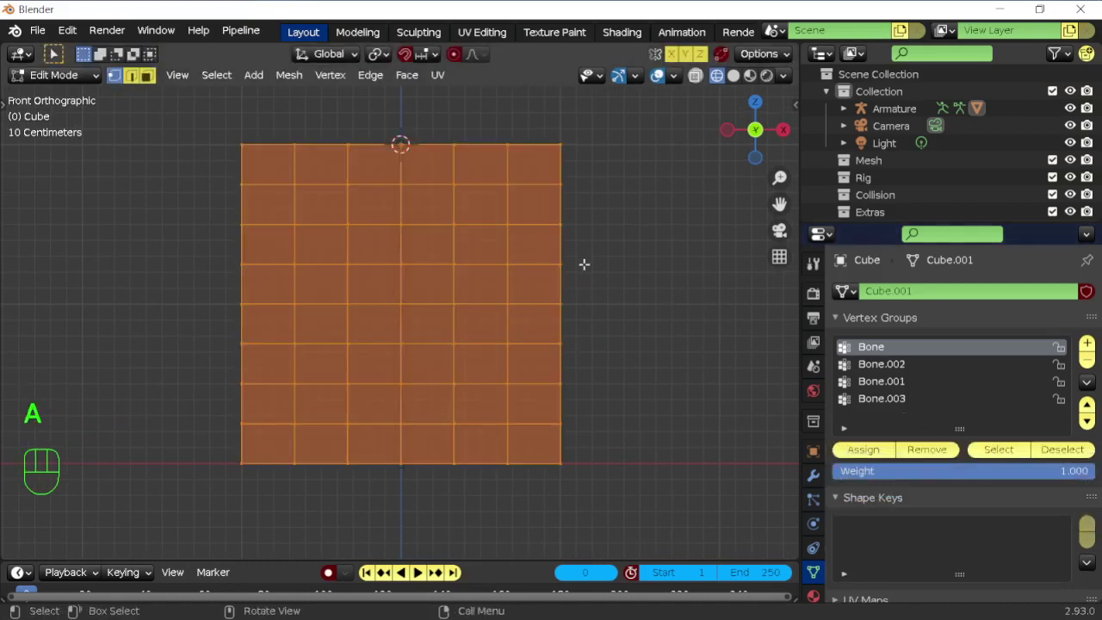
pyautogui.press('a')
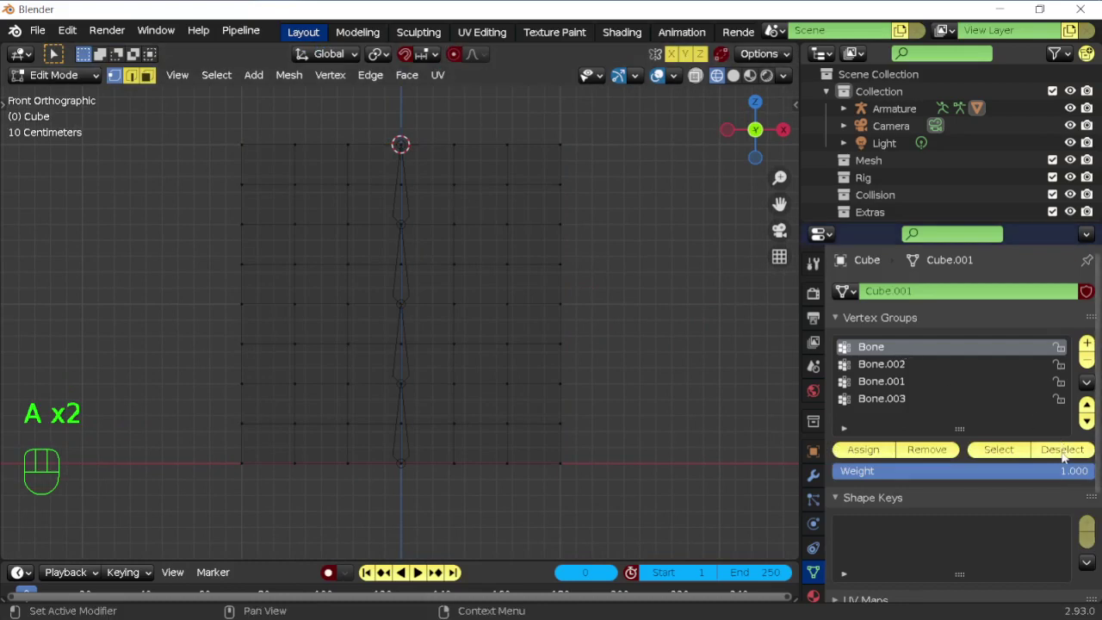
pyautogui.click(895, 371)
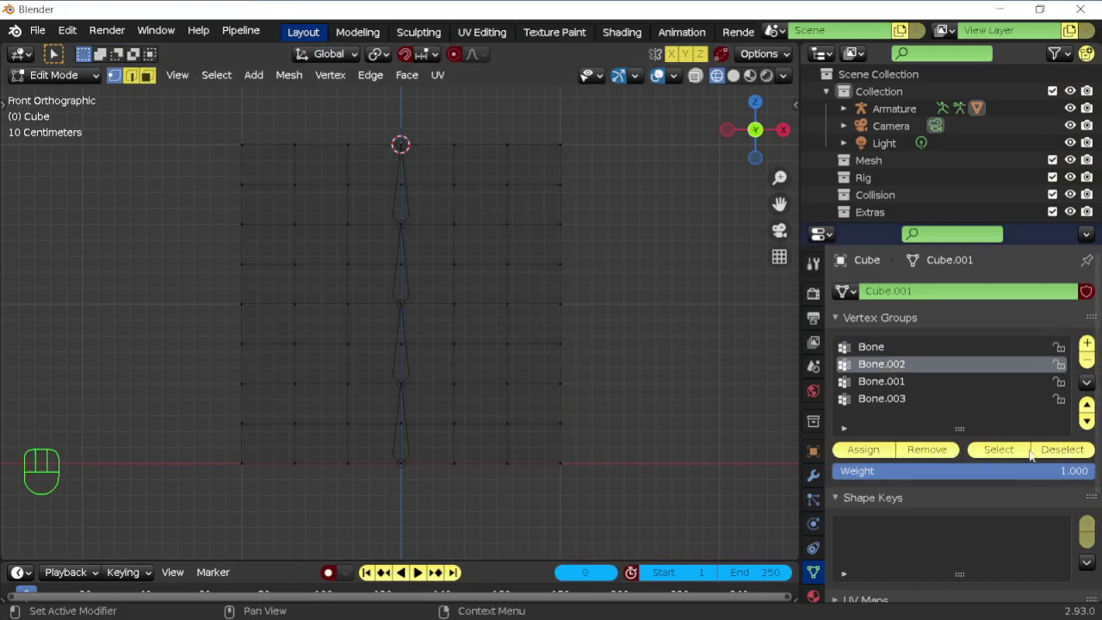
pyautogui.click(898, 394)
pyautogui.click(898, 392)
pyautogui.click(932, 454)
pyautogui.click(902, 403)
pyautogui.click(929, 455)
pyautogui.press('ctrl+Tab')
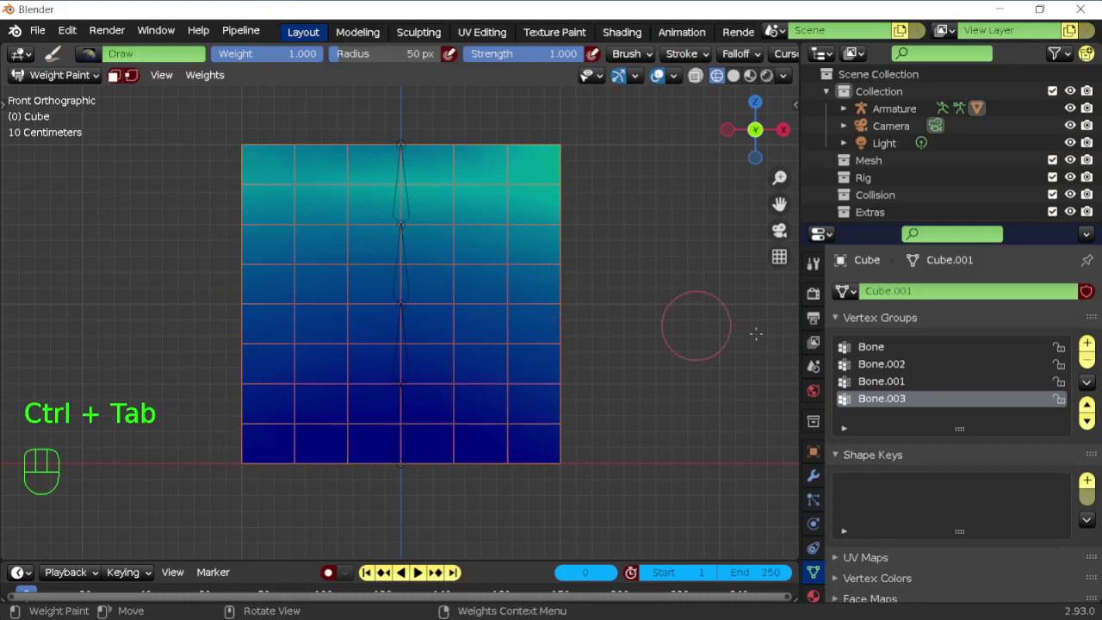
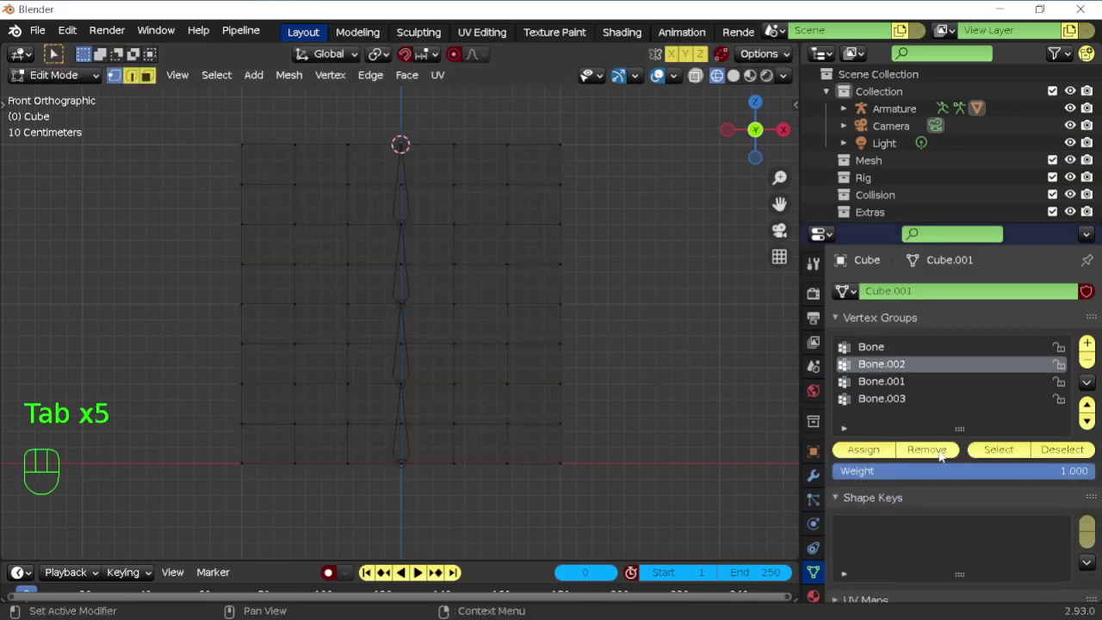
# Pick the Bone.001 and Bone.003 vertex groups and view their zero weights on the plane
pyautogui.click(890, 383)
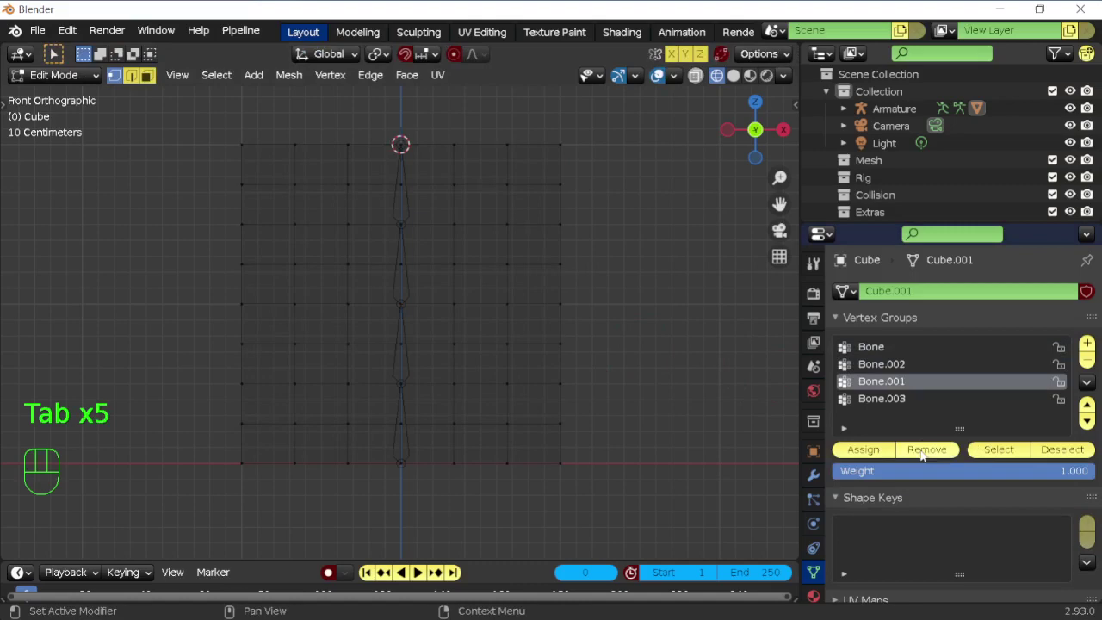
pyautogui.click(895, 395)
pyautogui.click(928, 444)
pyautogui.press('Tab')
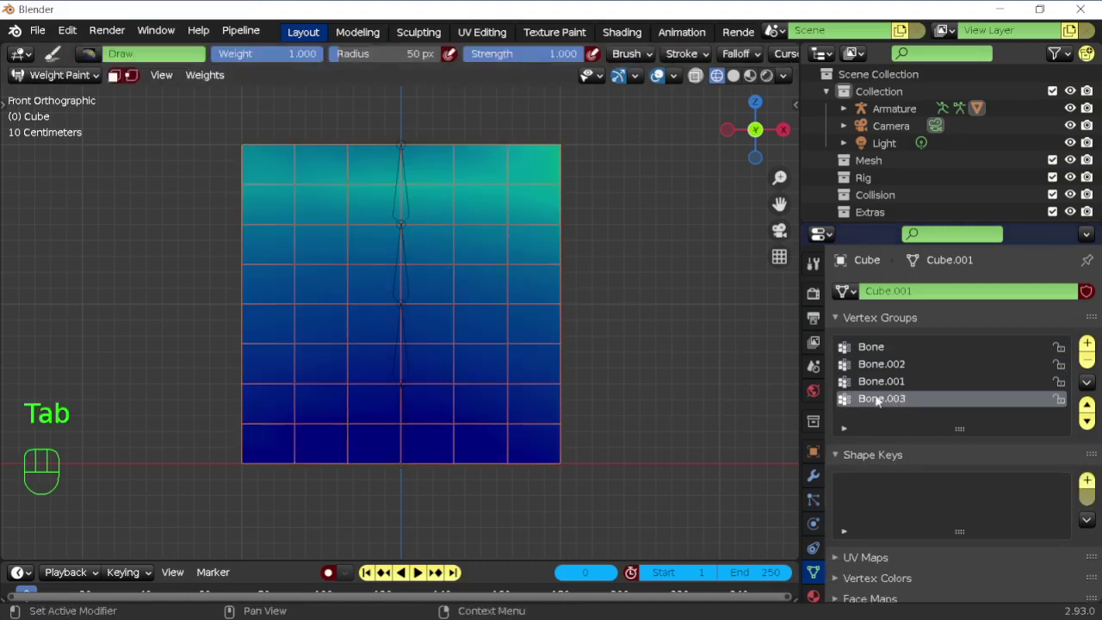
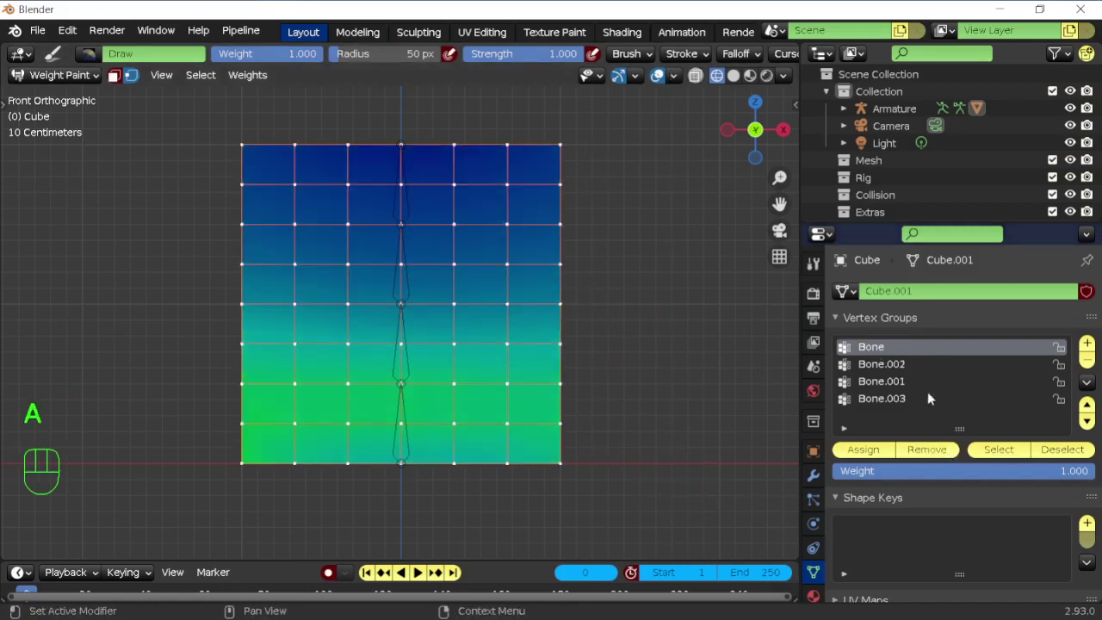
# Click through all four bone groups, each painting uniformly blue, checking Edit Mode and vertex weights
pyautogui.click(920, 459)
pyautogui.click(888, 371)
pyautogui.click(898, 385)
pyautogui.click(890, 362)
pyautogui.click(924, 459)
pyautogui.click(896, 386)
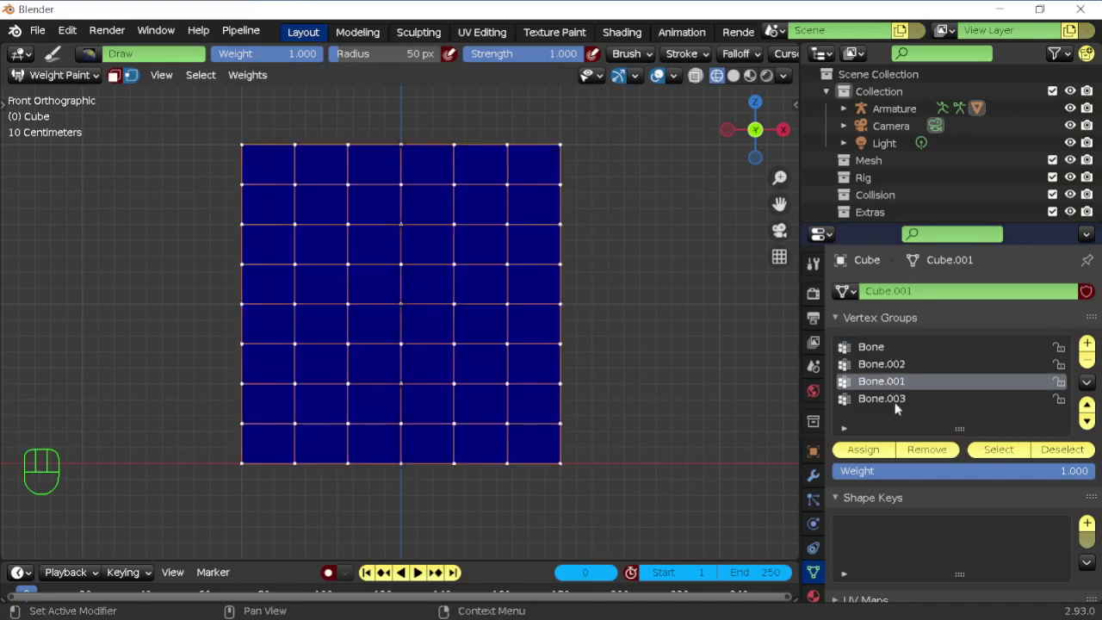
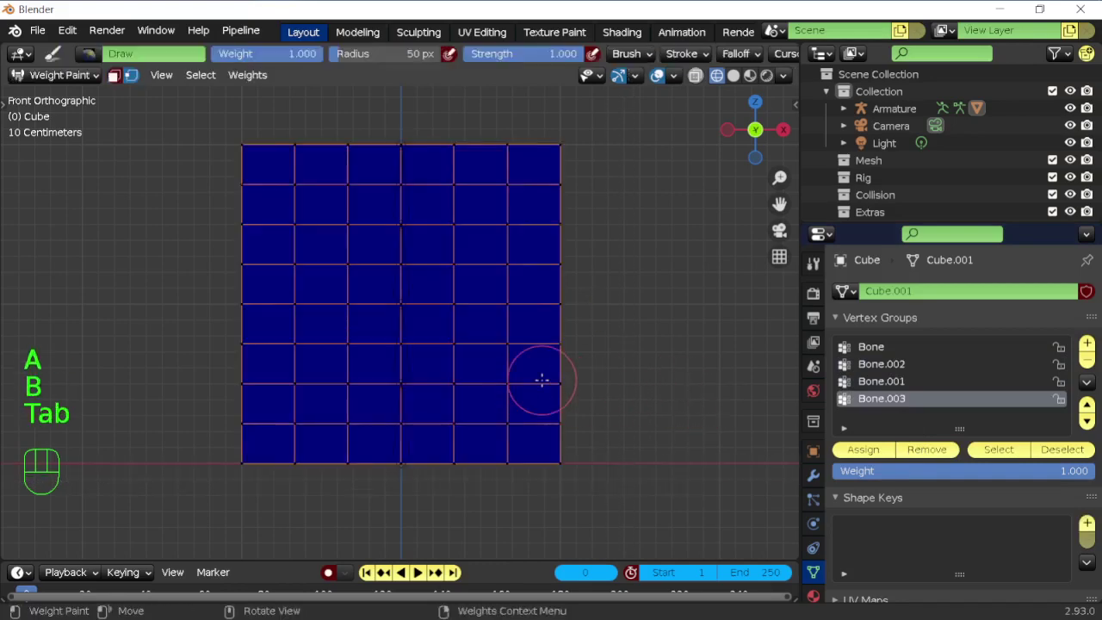
pyautogui.press('Tab')
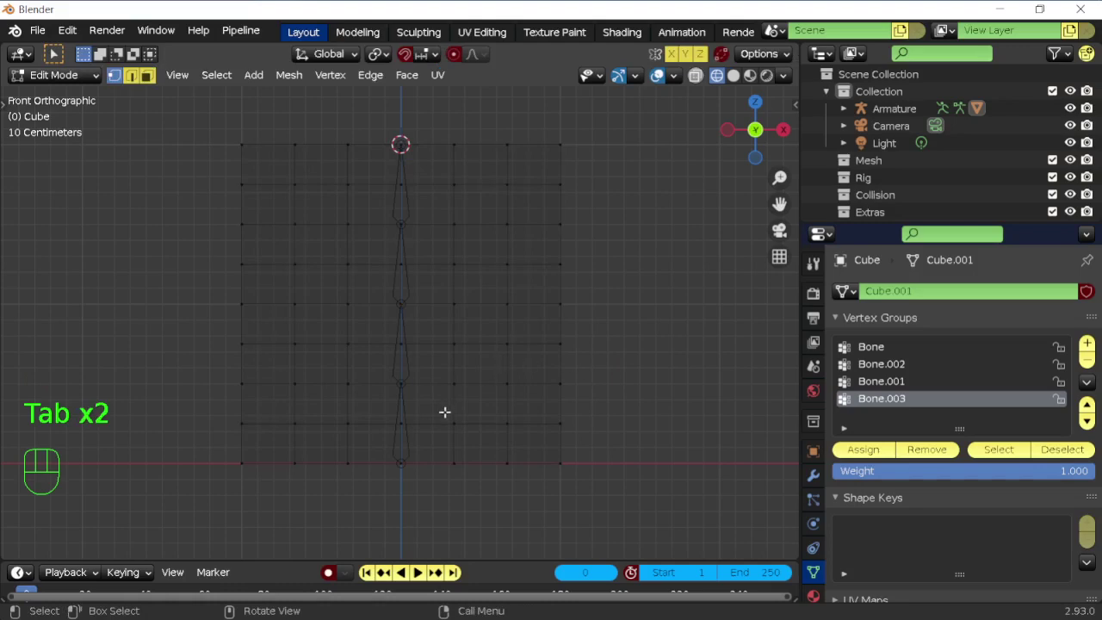
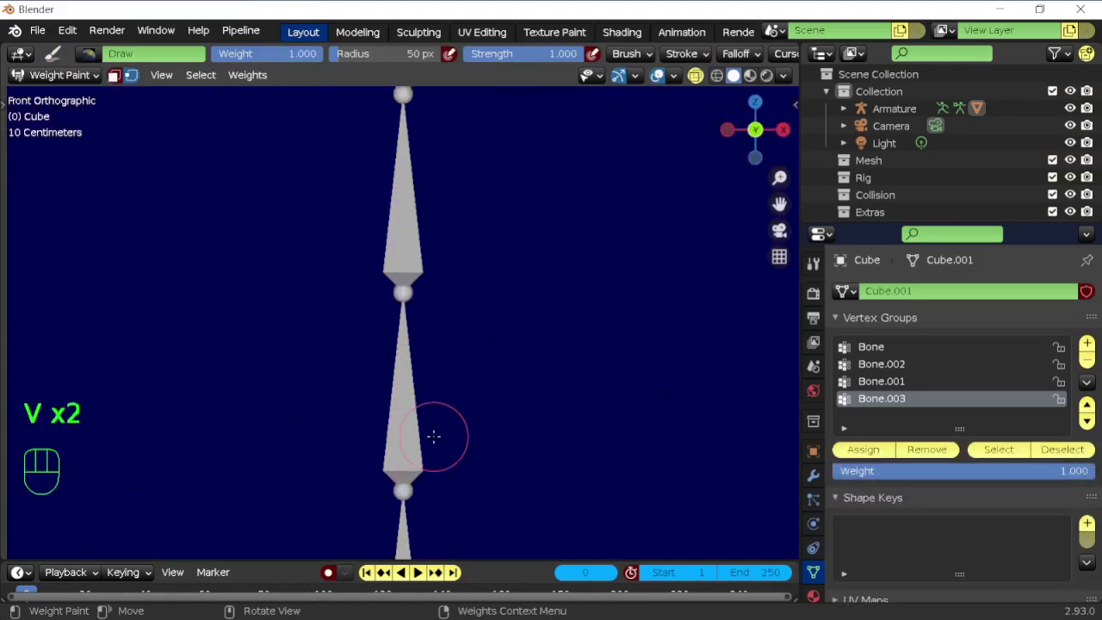
pyautogui.press('v')
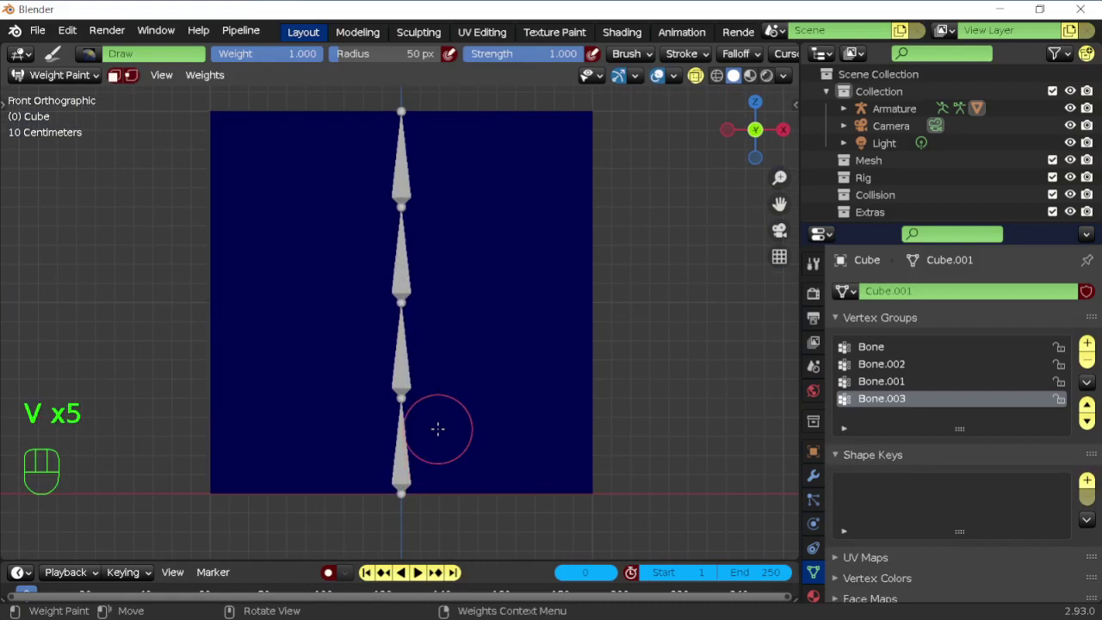
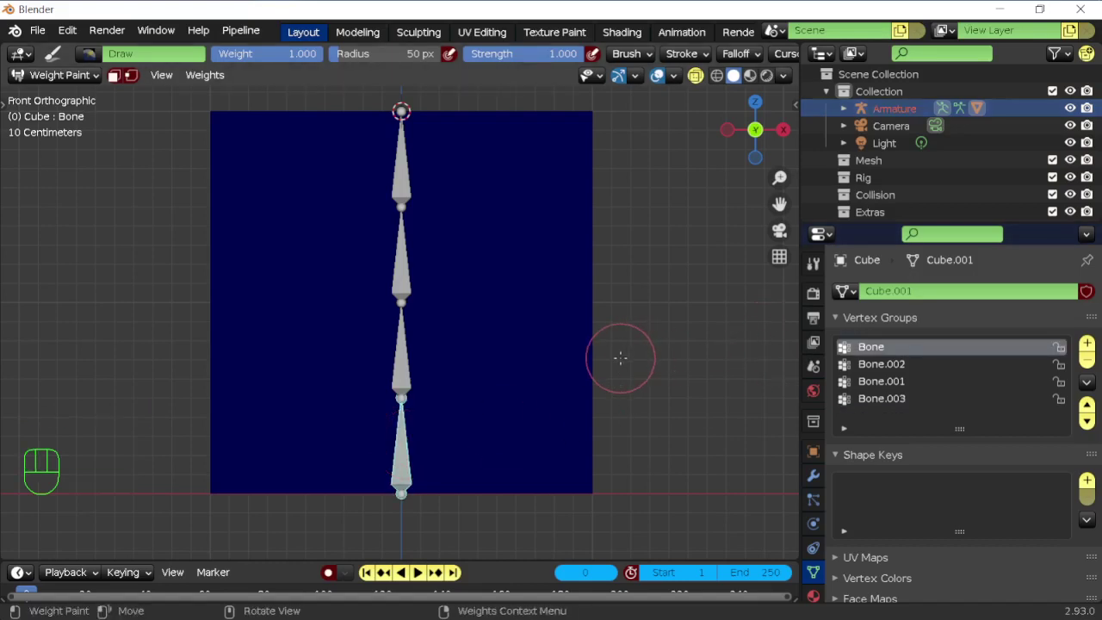
# Assign a middle band of rows to the Bone.002 vertex group and check its weights
pyautogui.press('Tab')
pyautogui.press('shift+z')
pyautogui.press('a')
pyautogui.press('b')
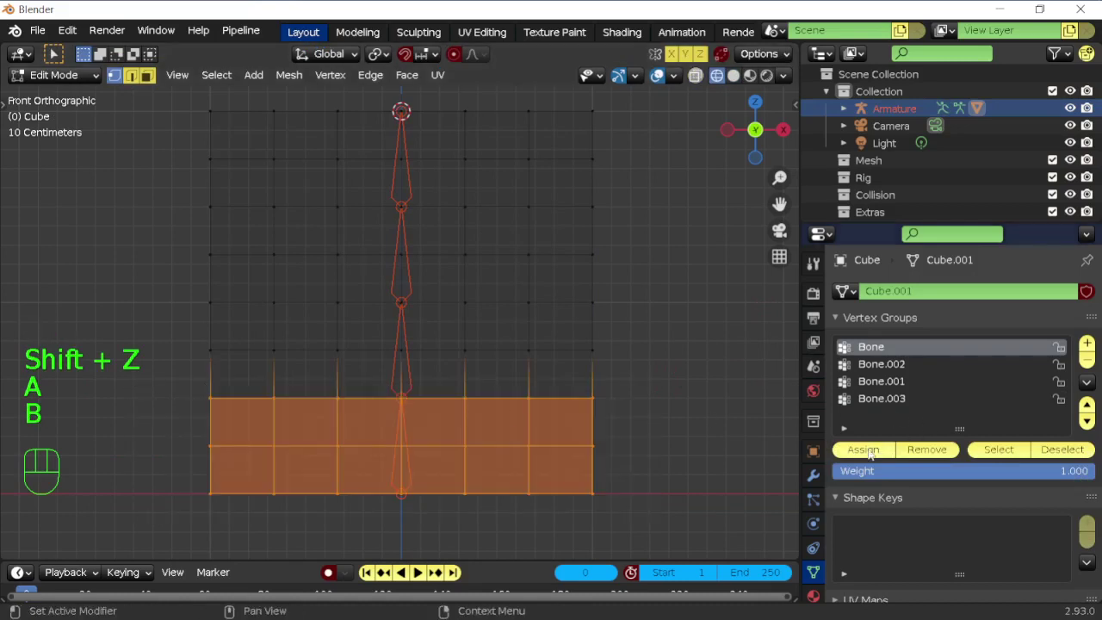
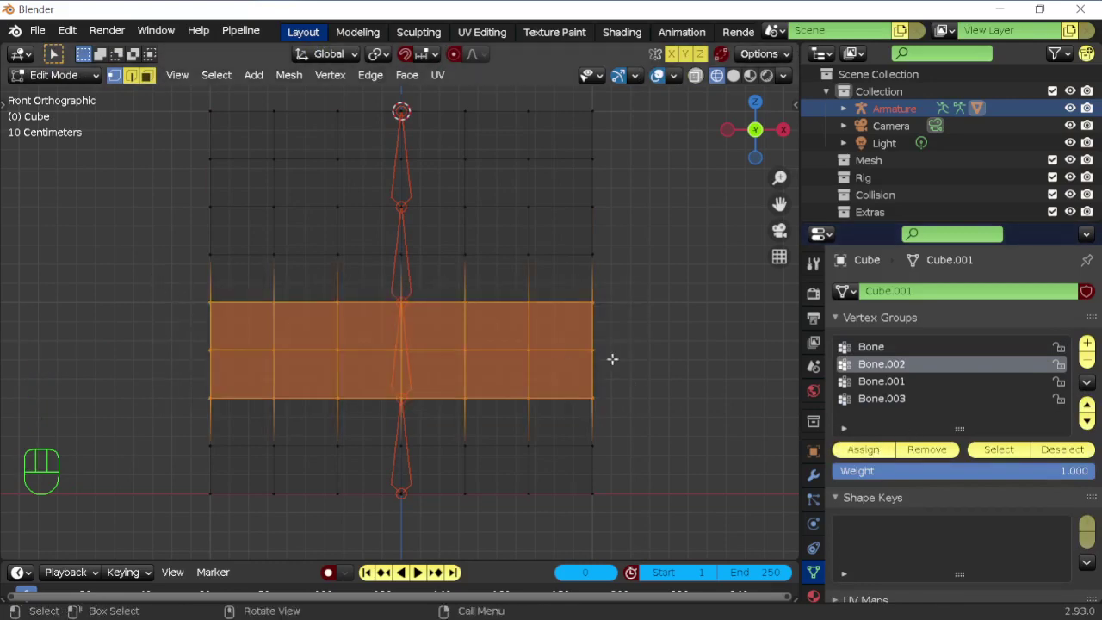
pyautogui.press('Tab')
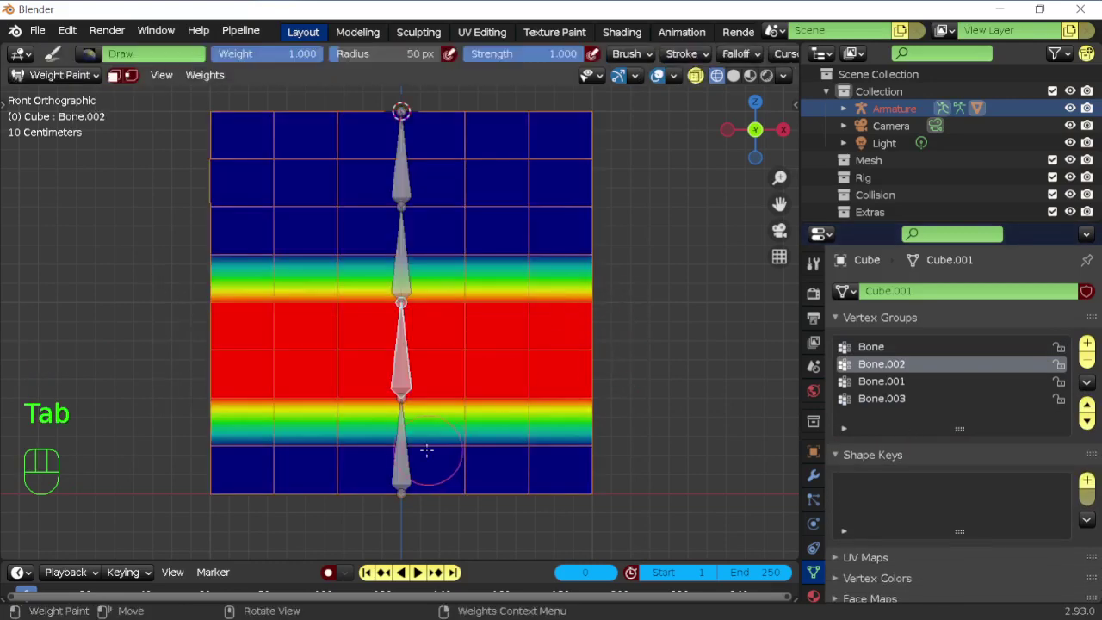
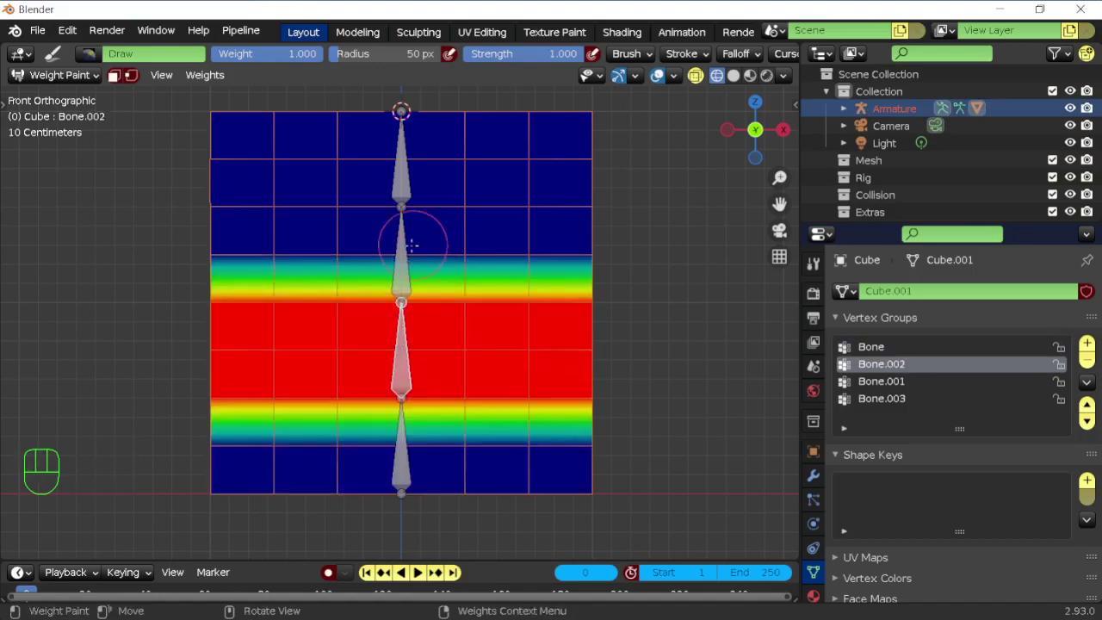
# Assign the next band to Bone.001, then select the top two rows with Bone.003 active
pyautogui.press('Tab')
pyautogui.press('Tab')
pyautogui.press('Tab')
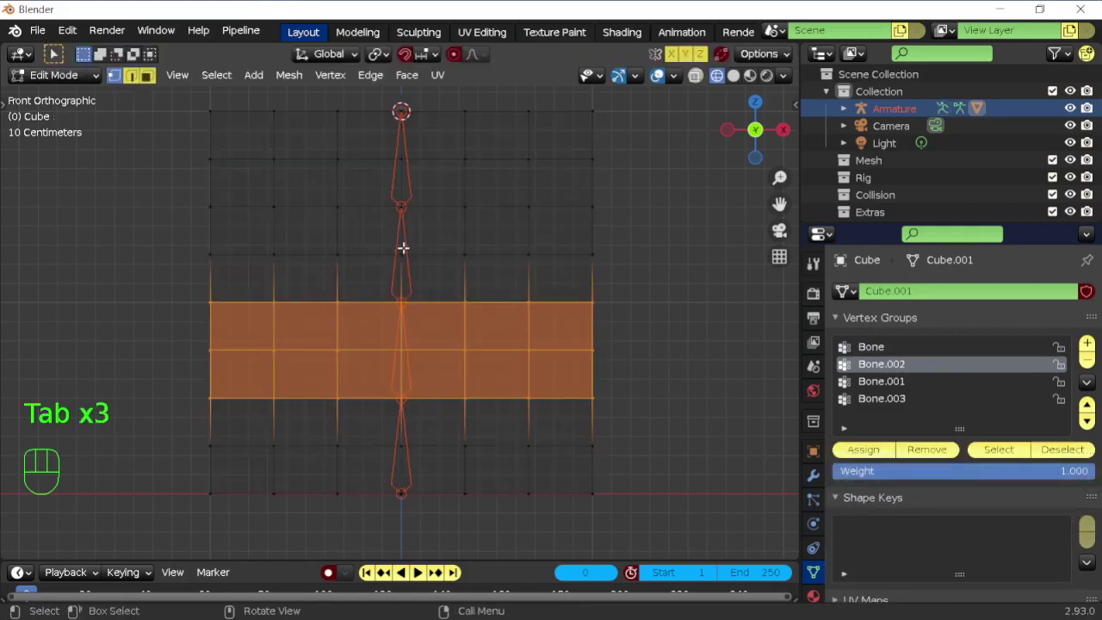
pyautogui.press('Tab')
pyautogui.press('Tab')
pyautogui.press('a')
pyautogui.click(858, 386)
pyautogui.press('b')
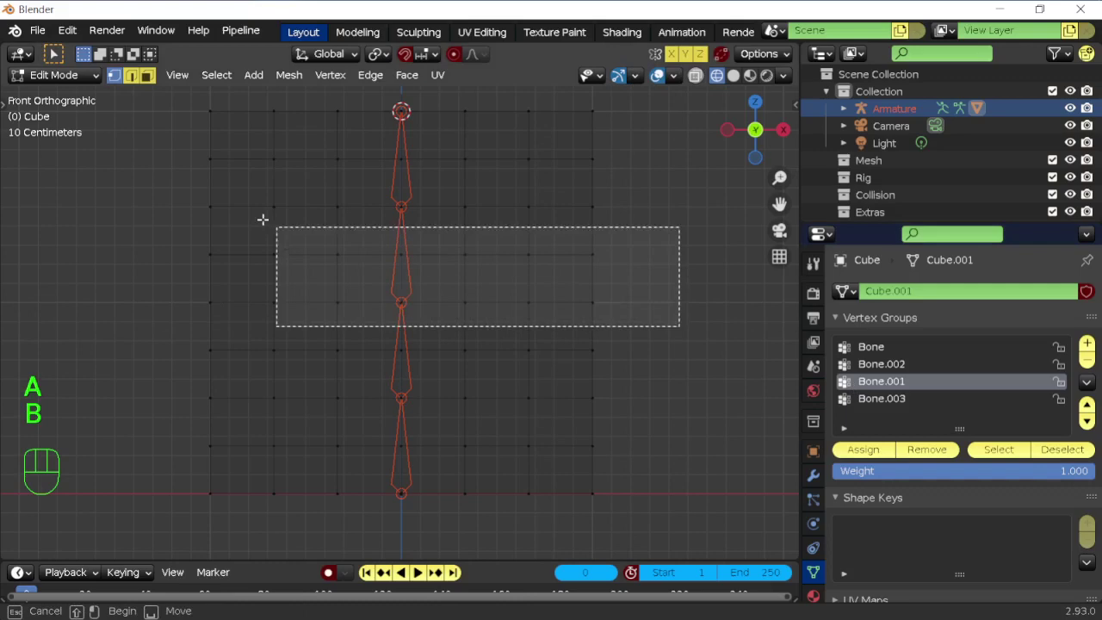
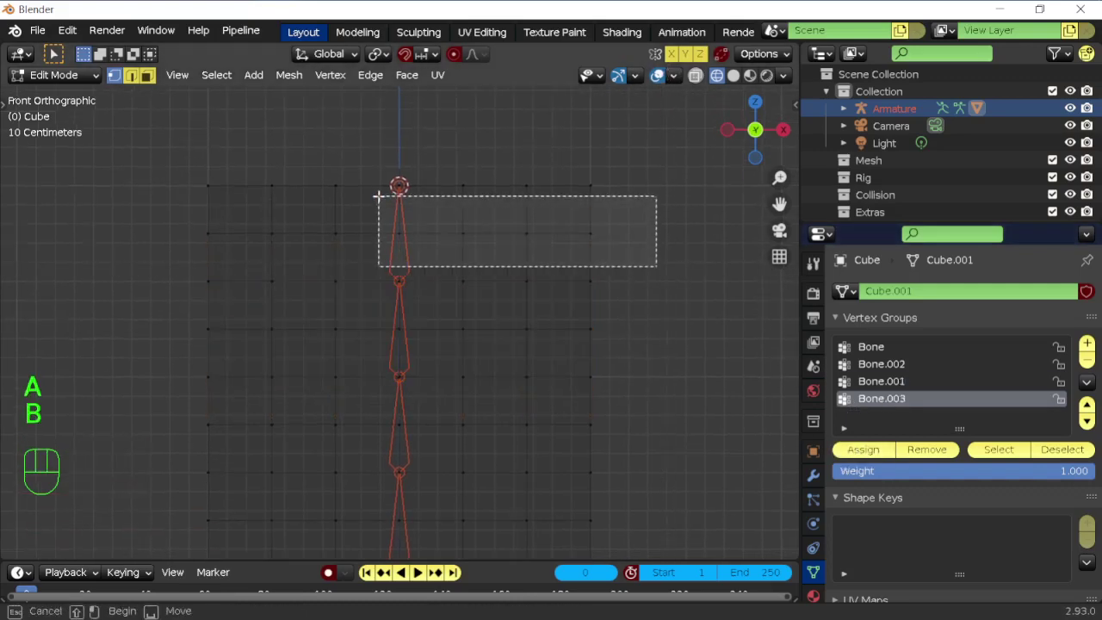
pyautogui.press('b')
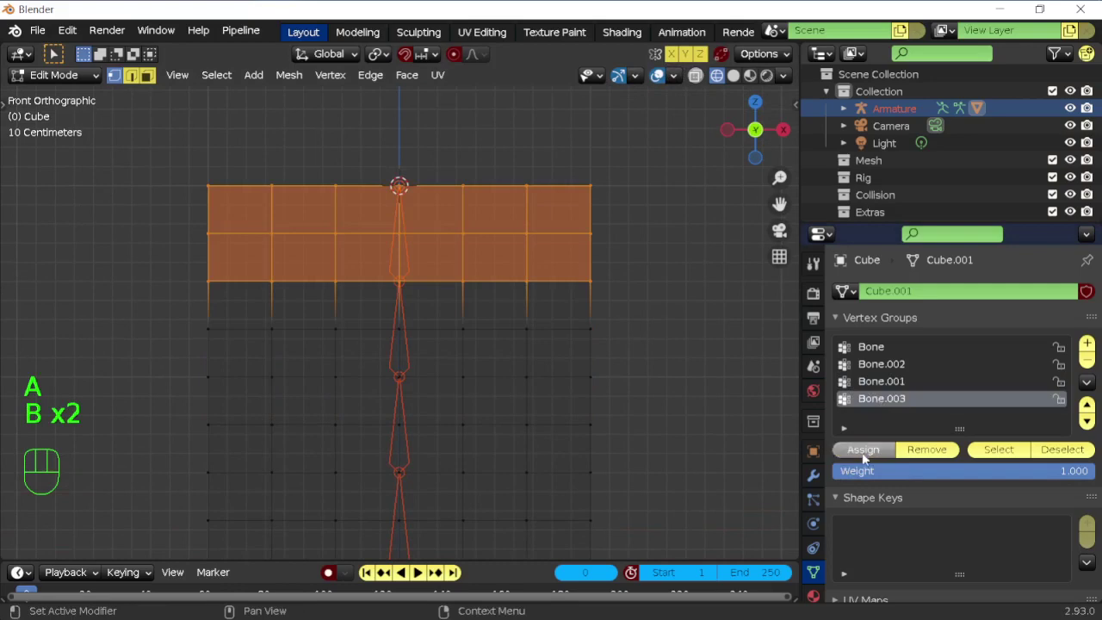
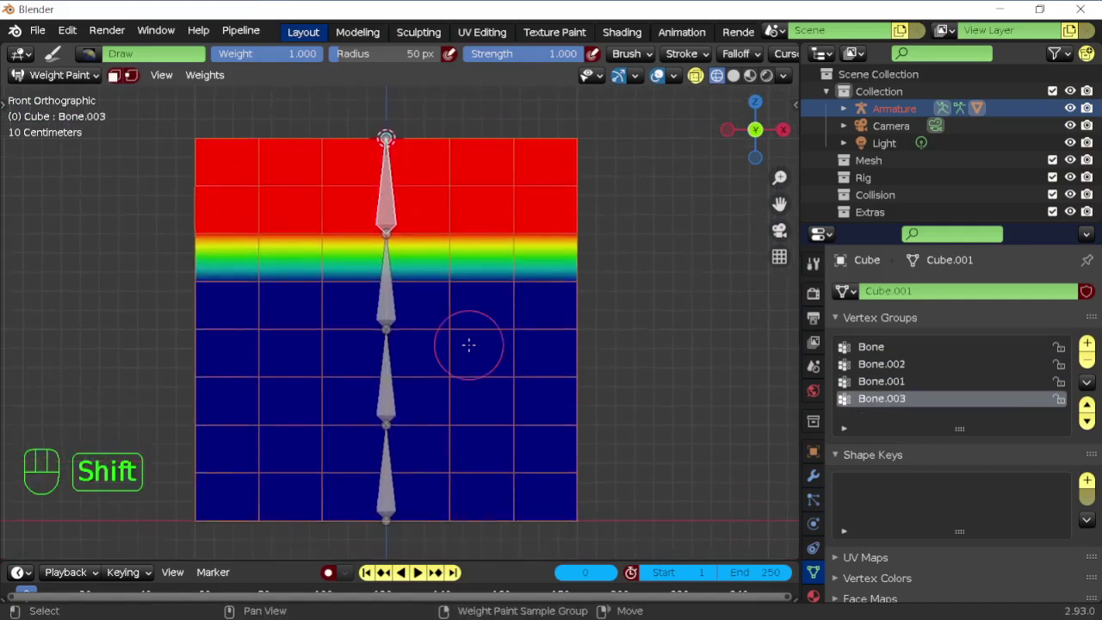
# Pose the armature and test-rotate a bone so the plane's rows bend
pyautogui.press('ctrl+Tab')
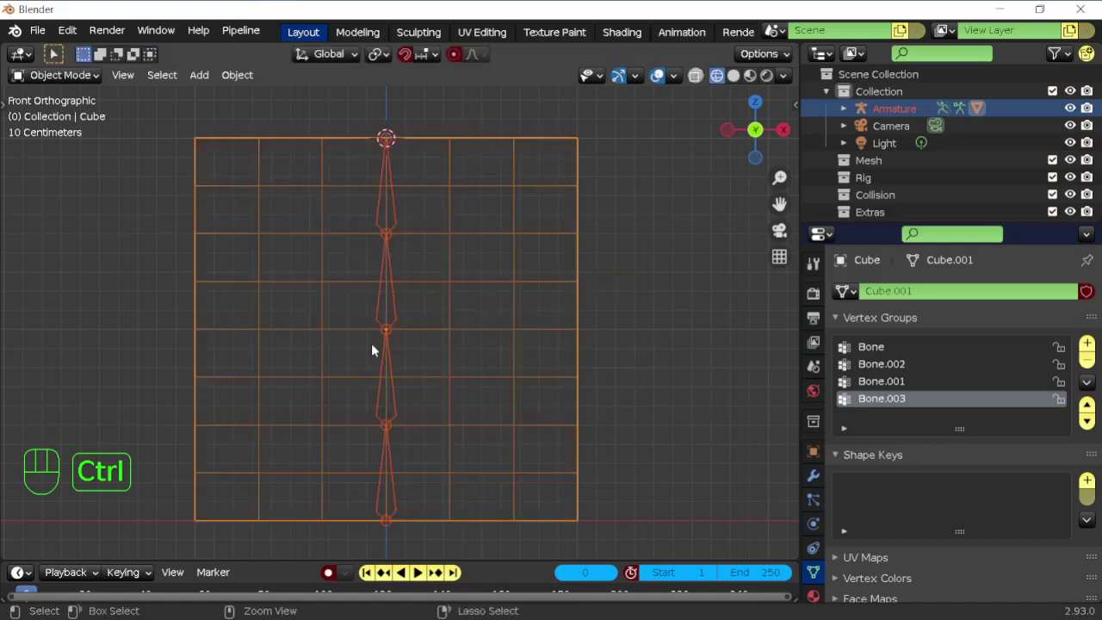
pyautogui.click(401, 311)
pyautogui.press('shift+z')
pyautogui.press('ctrl+Tab')
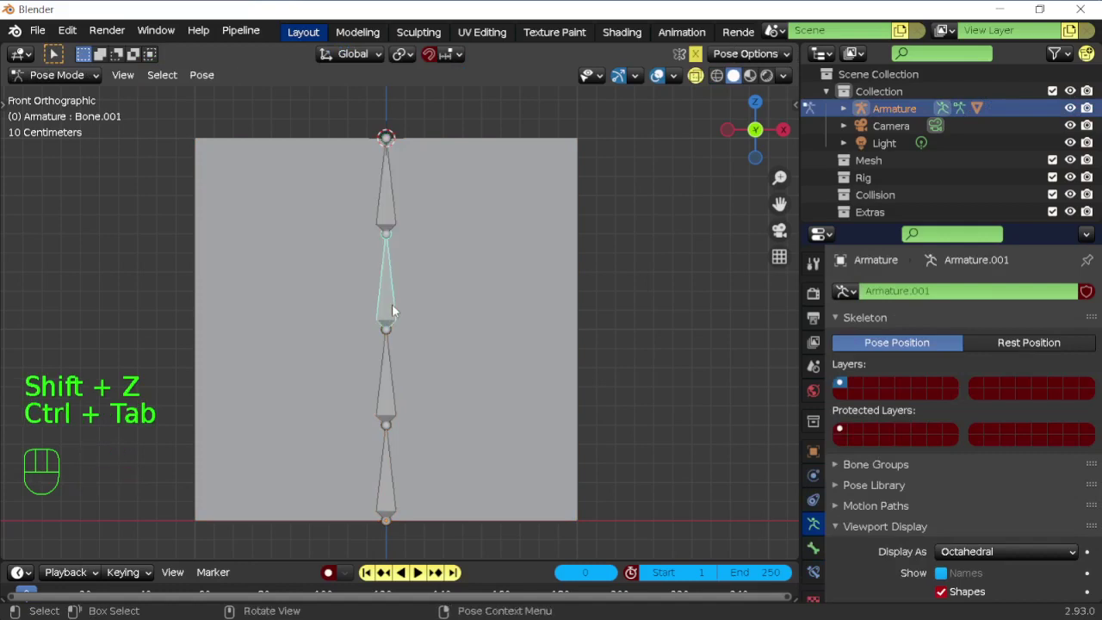
pyautogui.press('r')
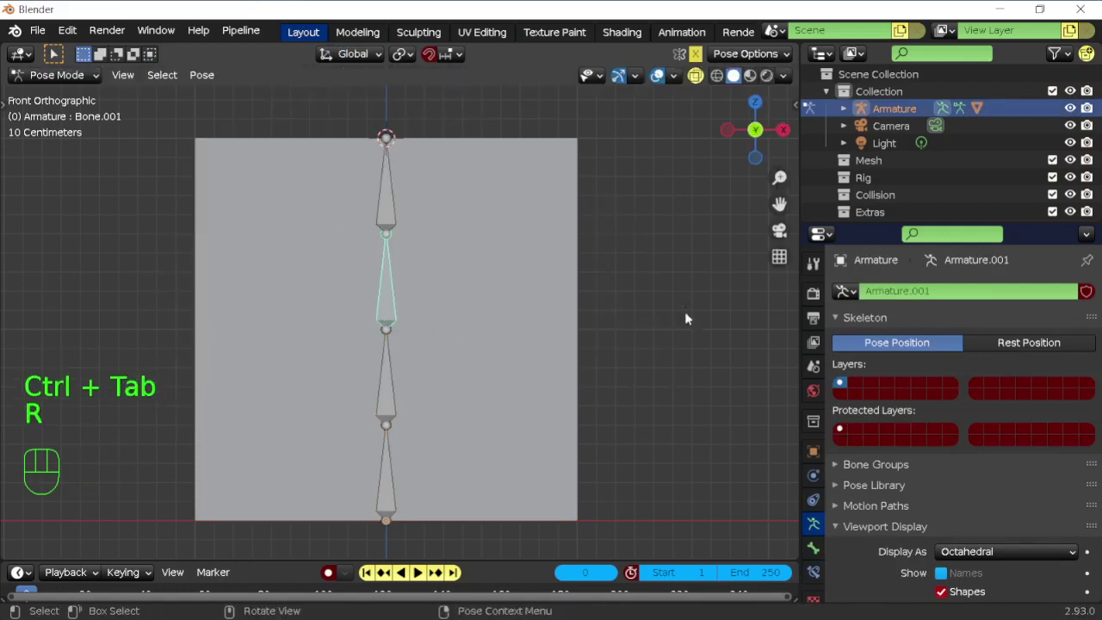
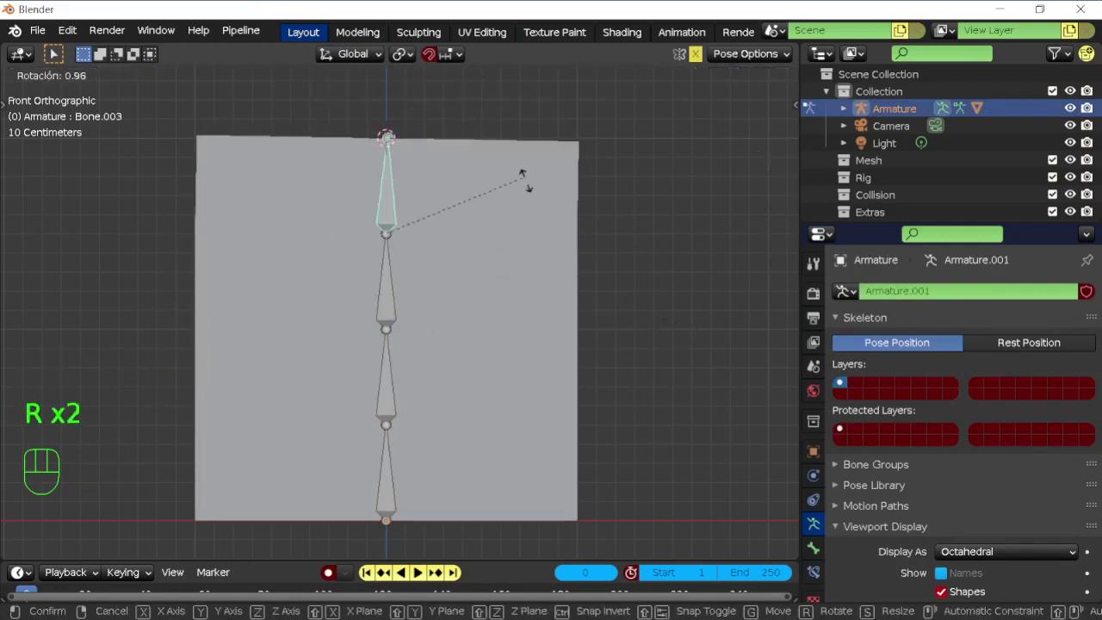
pyautogui.click(544, 261)
# Show the plane's wireframe in Viewport Display and rotate Bone.001 to watch it bend
pyautogui.click(816, 459)
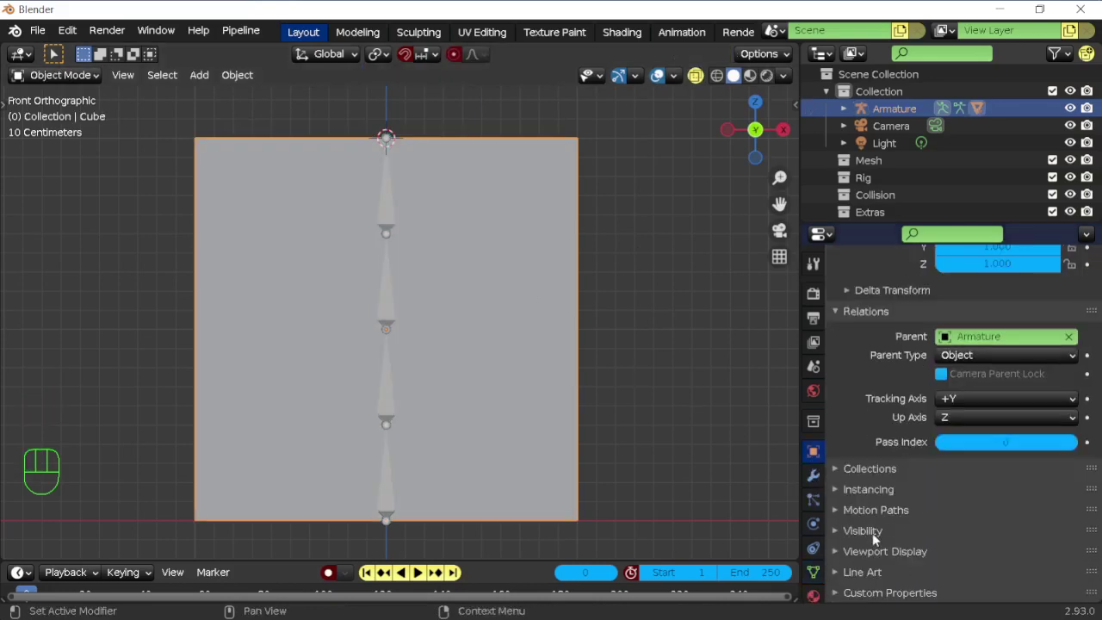
pyautogui.click(873, 533)
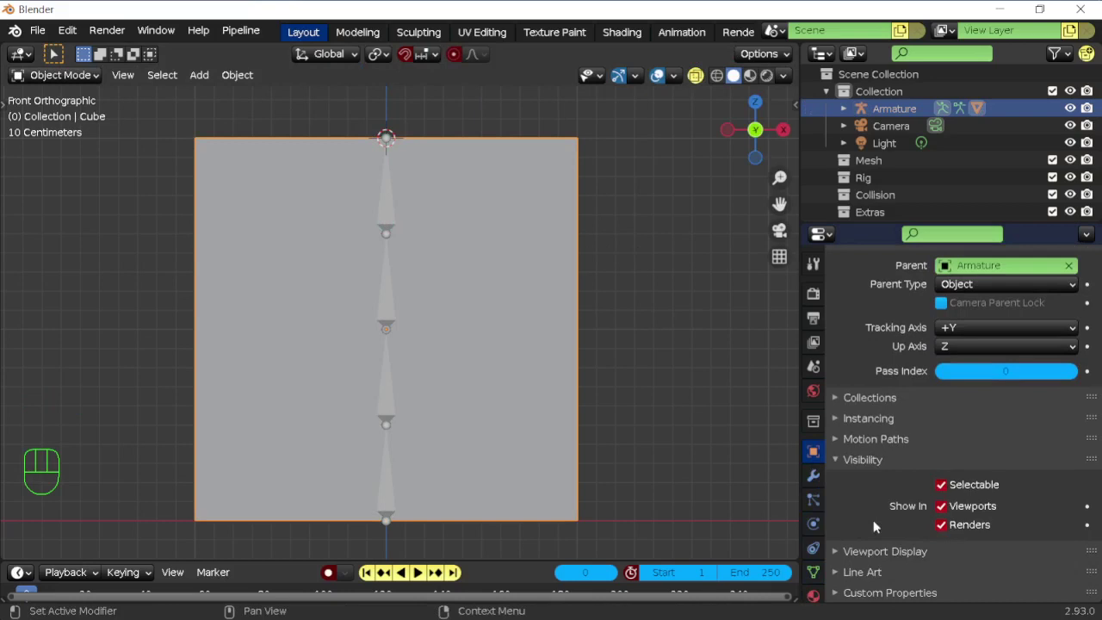
pyautogui.click(870, 551)
pyautogui.click(943, 508)
pyautogui.click(390, 279)
pyautogui.press('r')
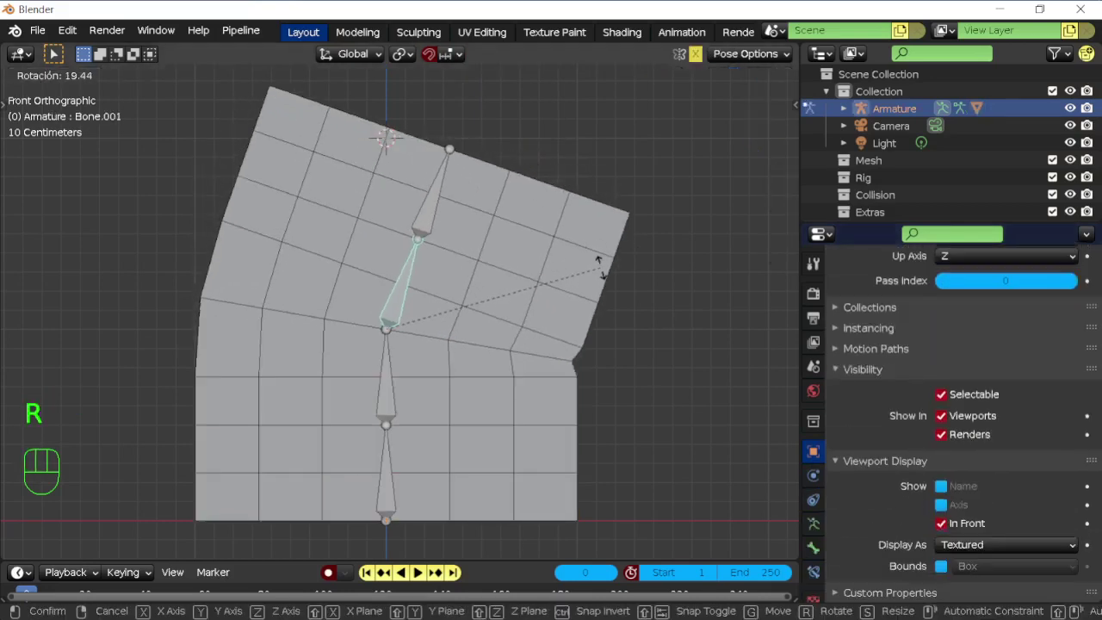
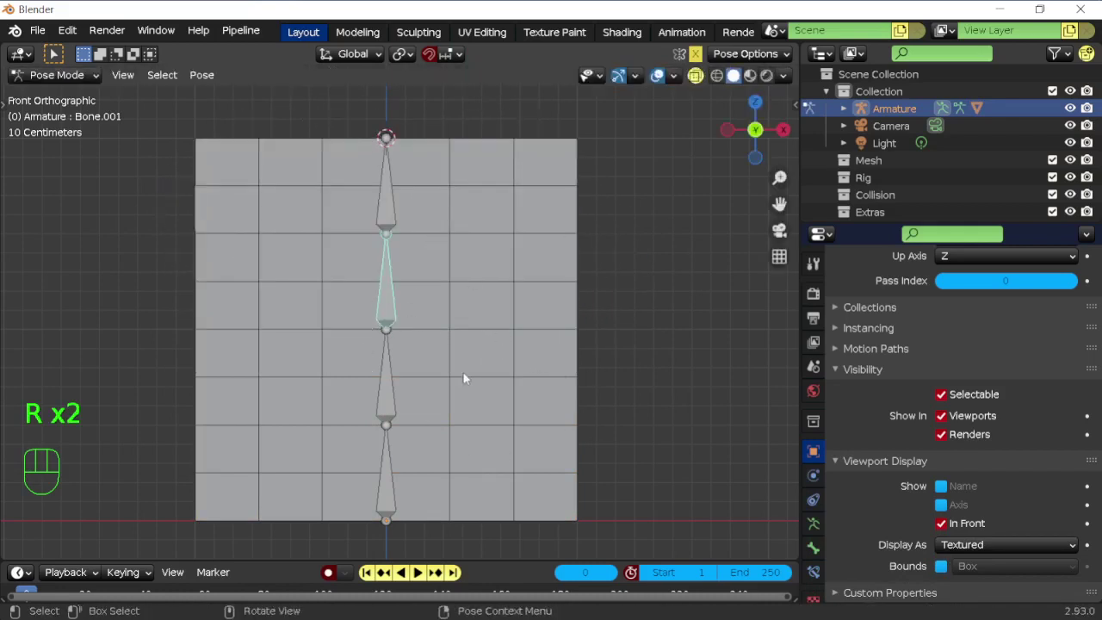
pyautogui.press('ctrl+Tab')
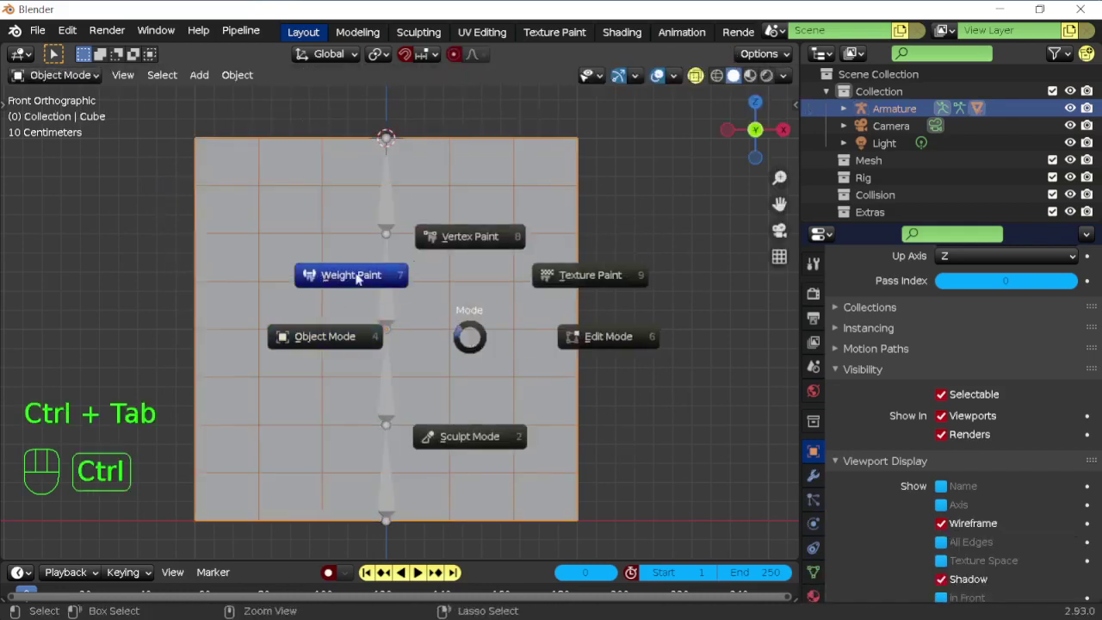
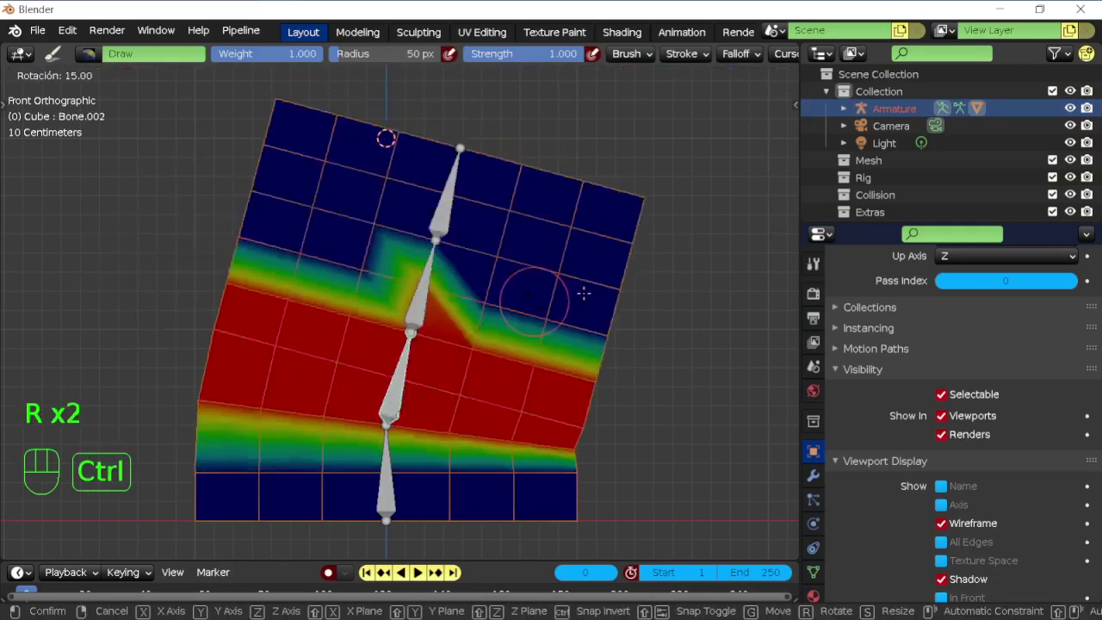
# Undo the test rotation and return to weight paint showing Bone.002's middle band
pyautogui.press('ctrl+z')
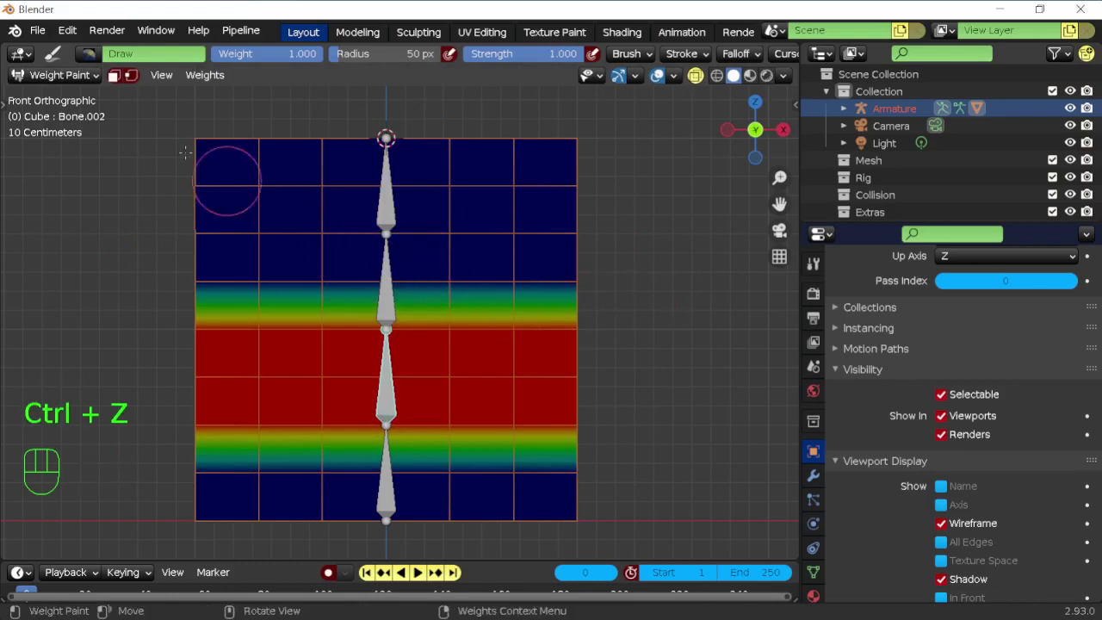
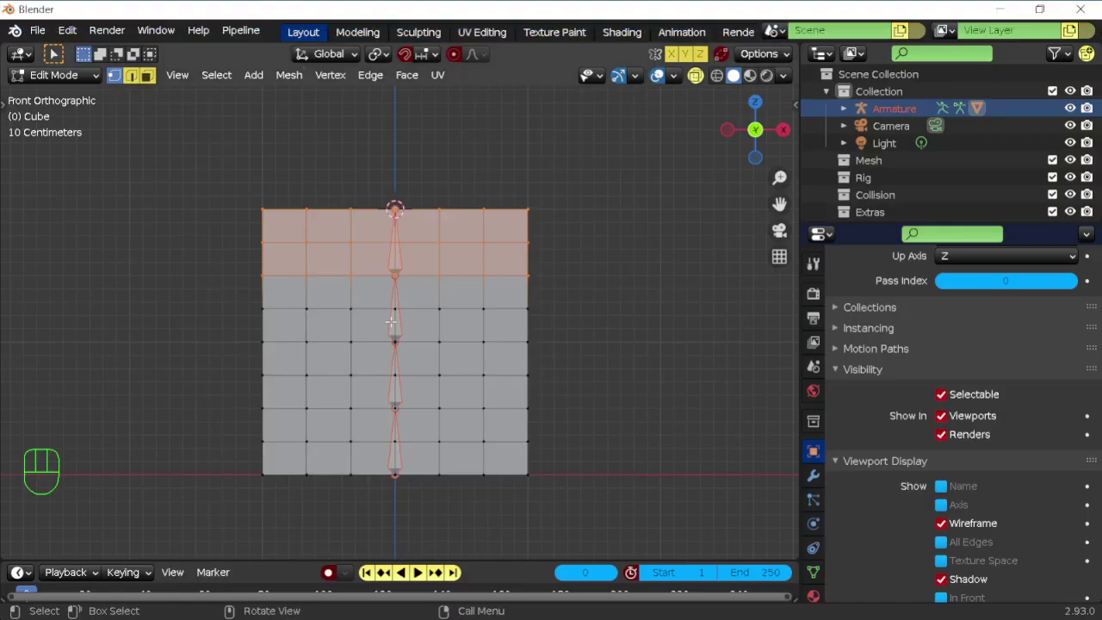
pyautogui.press('Tab')
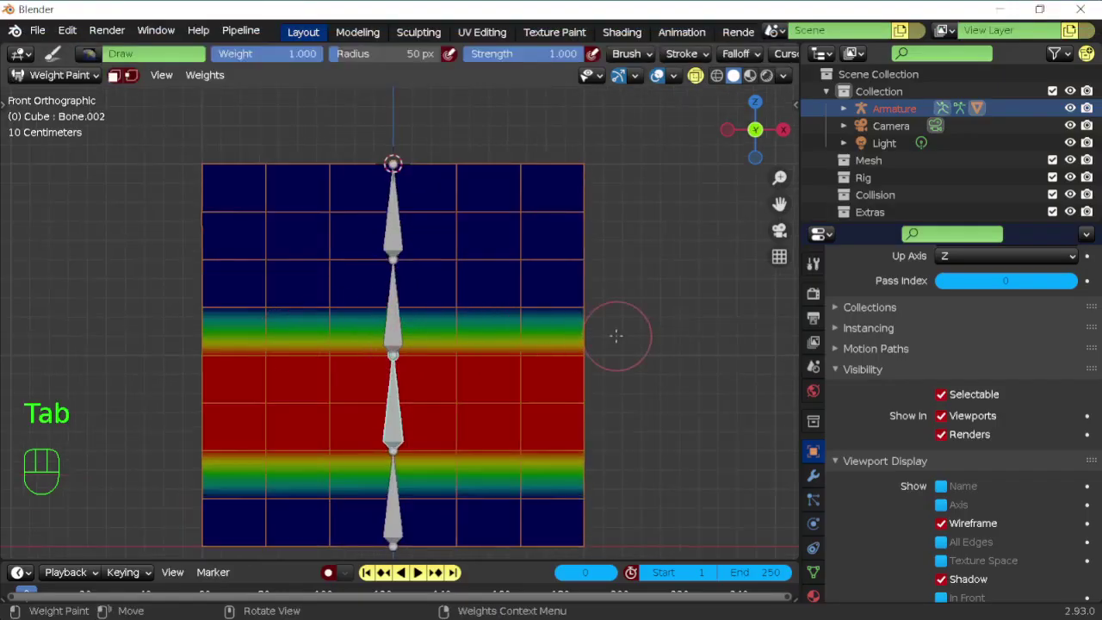